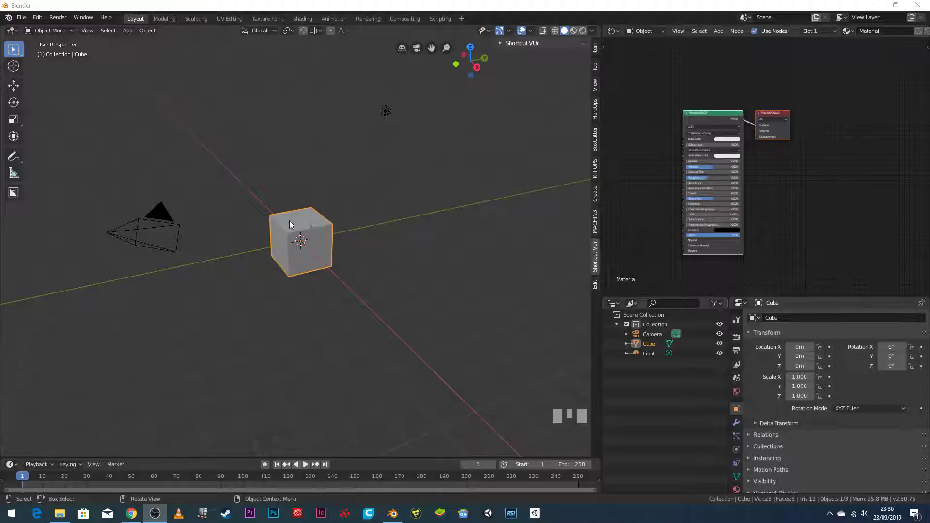
# Select the light, camera and cube in turn, ending with the cube selected.
pyautogui.click(389, 116)
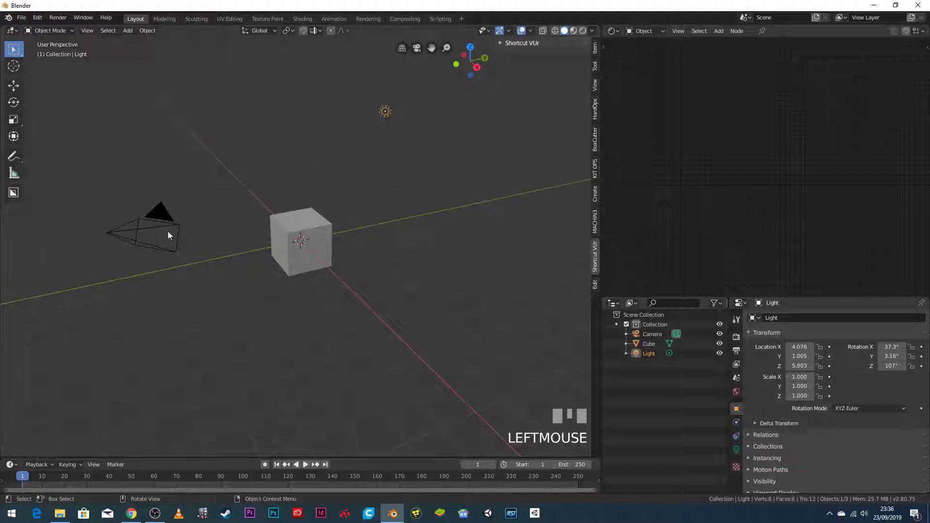
pyautogui.click(177, 227)
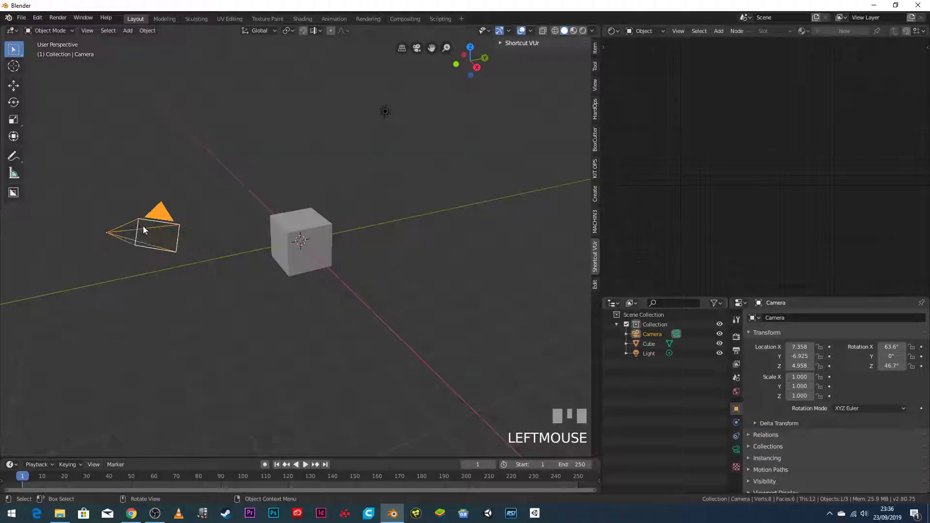
pyautogui.click(286, 220)
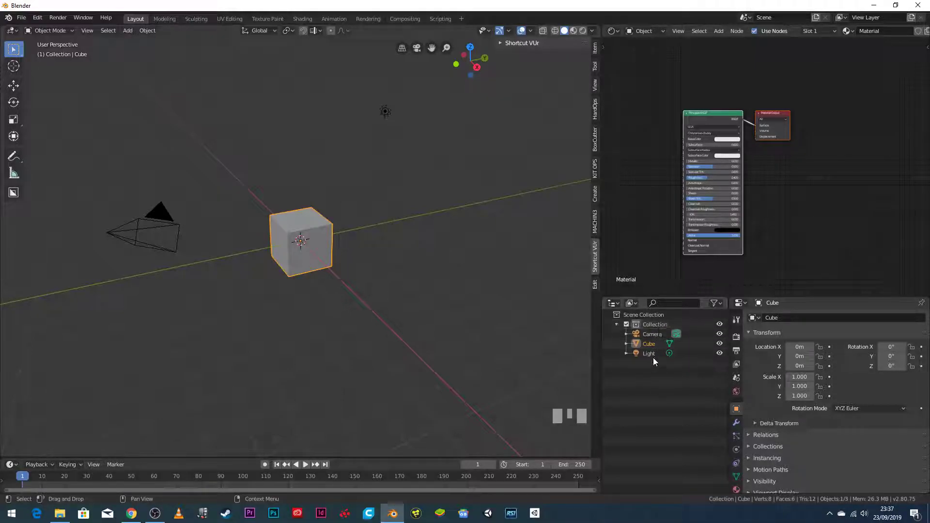
pyautogui.click(656, 342)
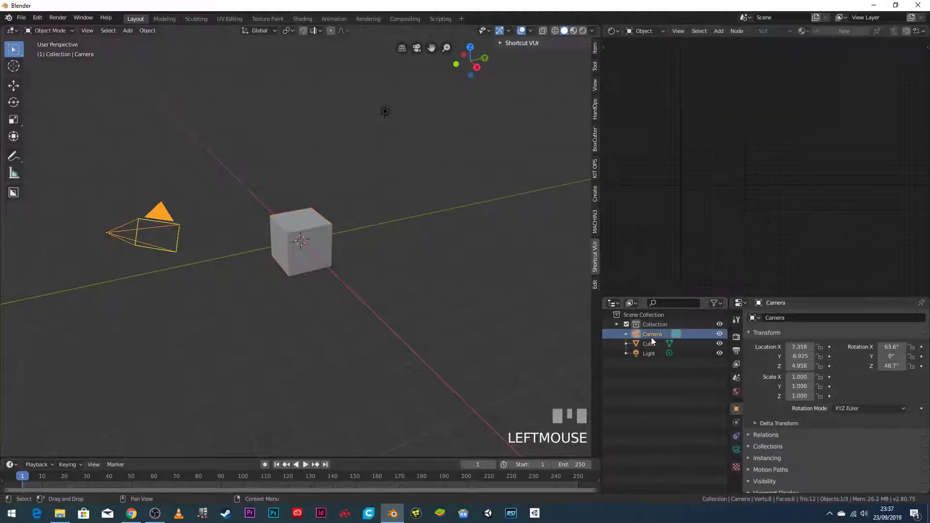
pyautogui.click(649, 355)
pyautogui.click(649, 346)
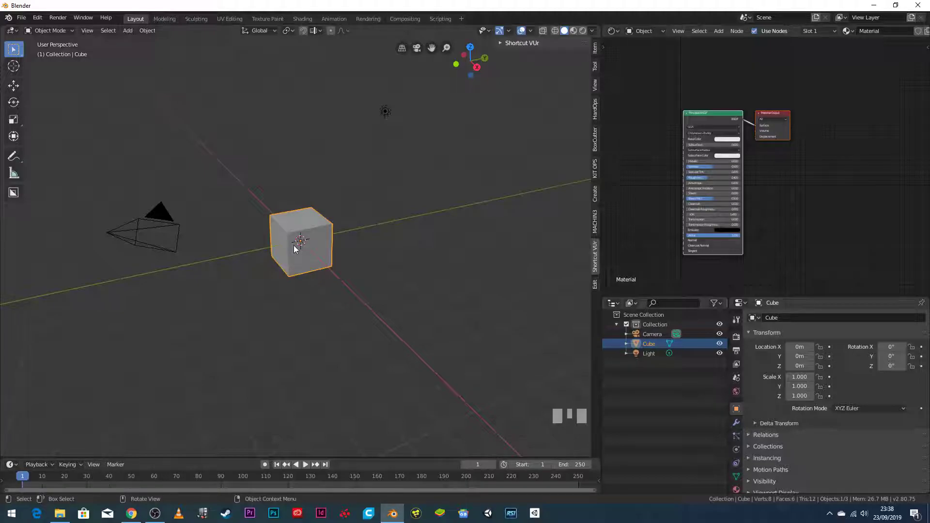
# Check the front, top and right orthographic views, ending on the front view.
pyautogui.press('KP_1')
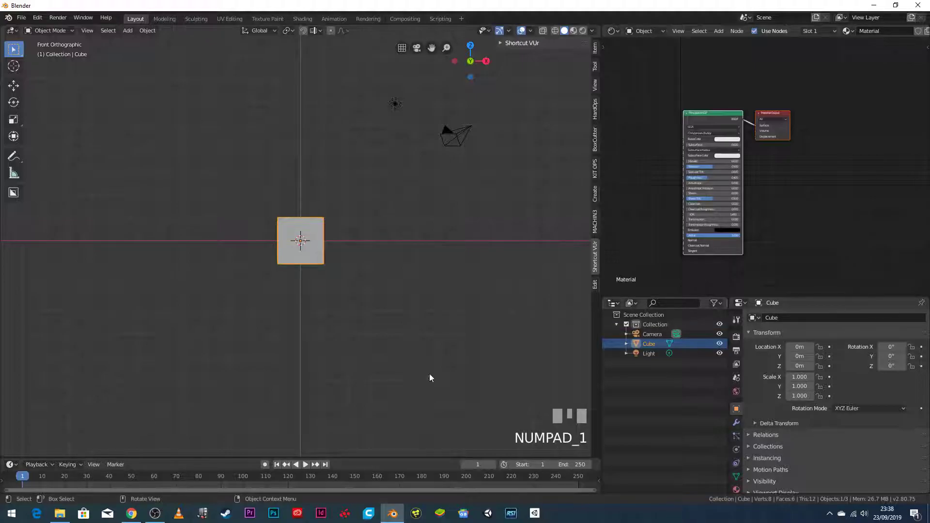
pyautogui.press('KP_3')
pyautogui.press('KP_7')
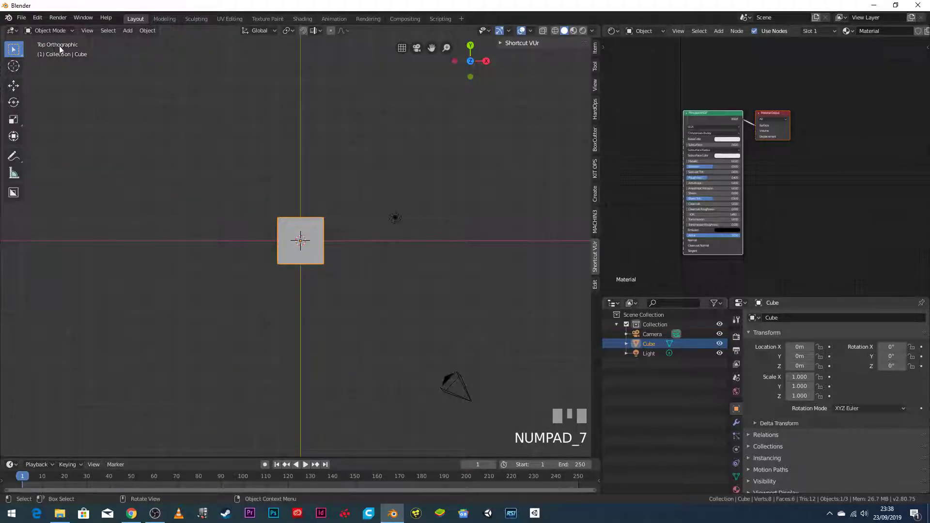
pyautogui.press('KP_1')
pyautogui.press('KP_3')
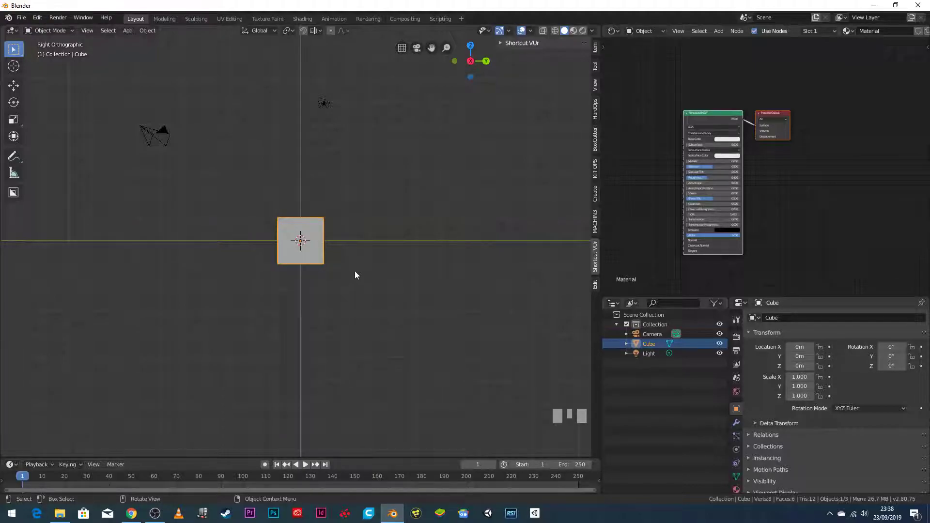
pyautogui.press('KP_1')
# Scale the cube by 2 along Z so it becomes twice as tall.
pyautogui.moveTo(287, 261); pyautogui.dragTo(308, 256)
pyautogui.scroll(3)
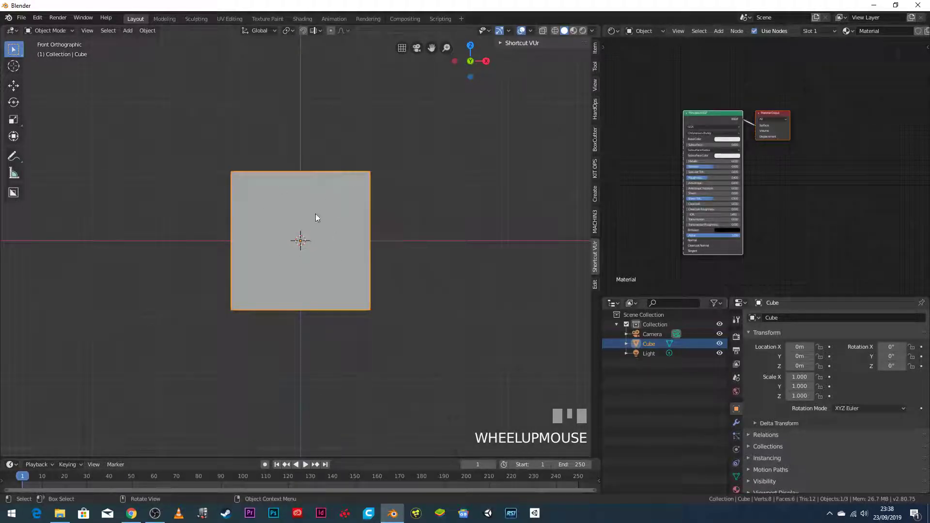
pyautogui.scroll(3)
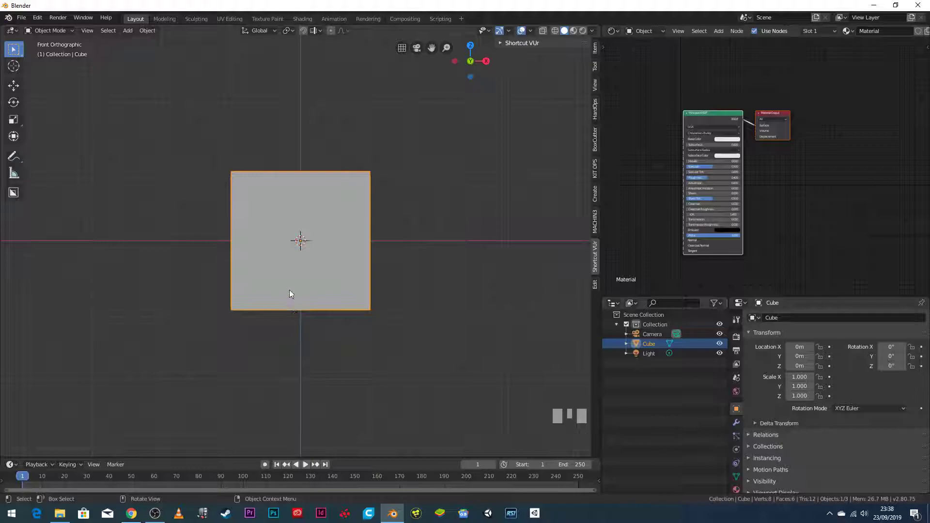
pyautogui.press('s')
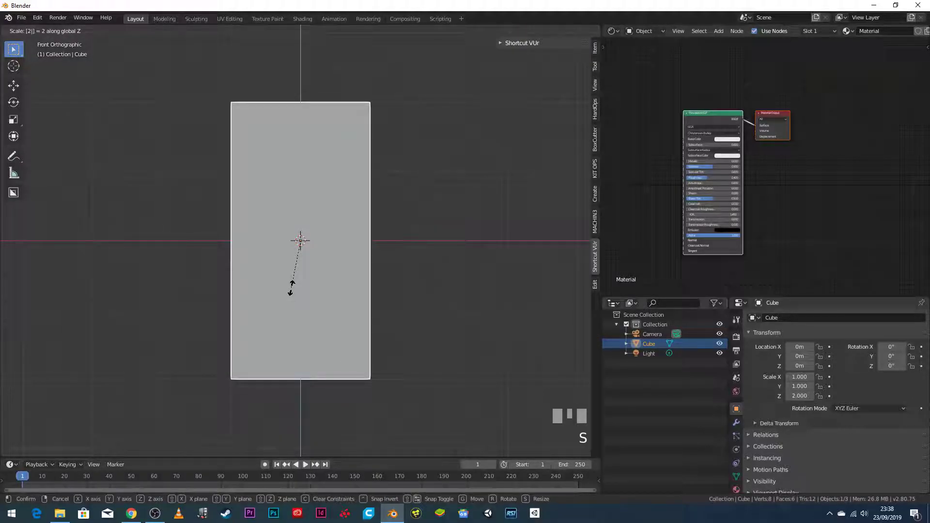
pyautogui.press('Return')
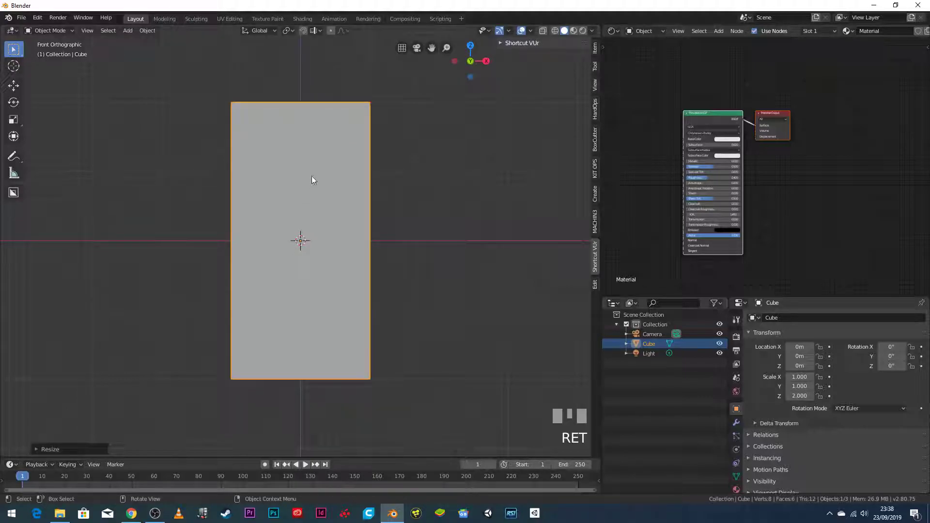
# Try scaling the block along X and Y, cancel both, and return to front view.
pyautogui.moveTo(207, 209); pyautogui.dragTo(300, 56)
pyautogui.scroll(-3)
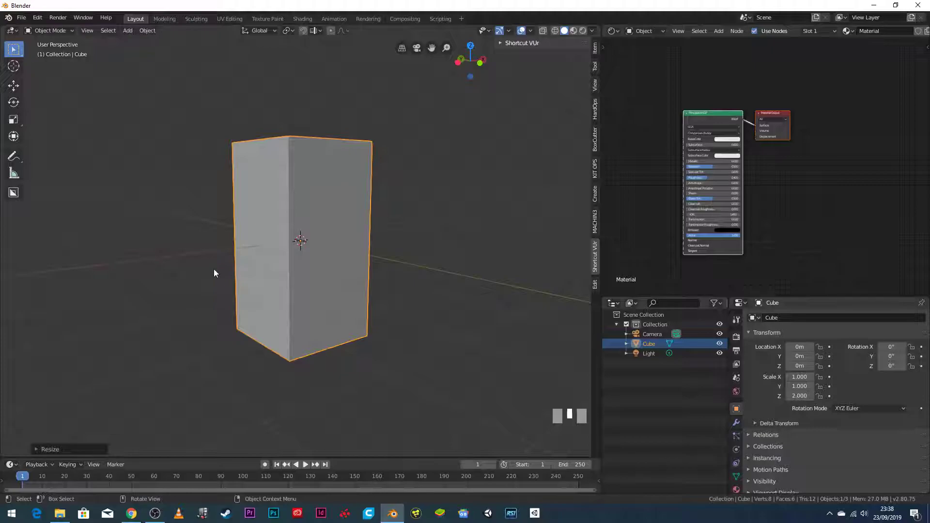
pyautogui.press('s')
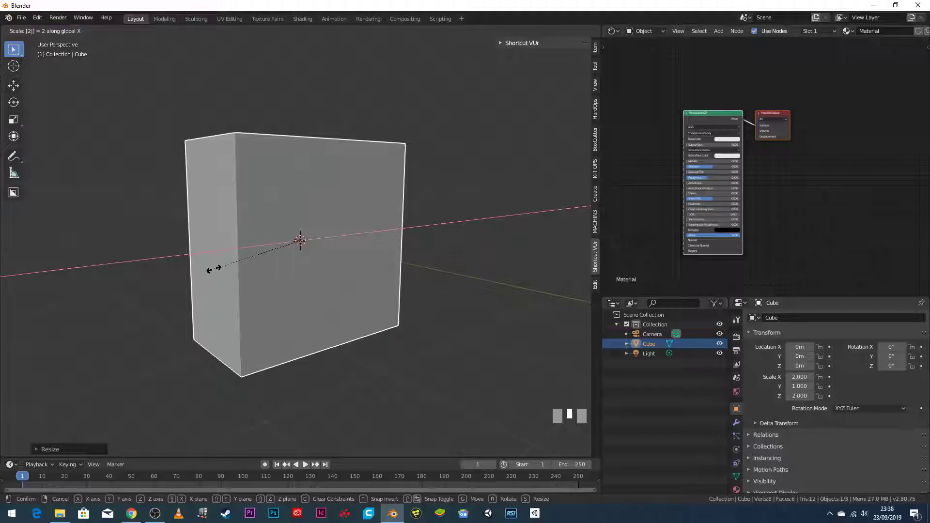
pyautogui.press('Escape')
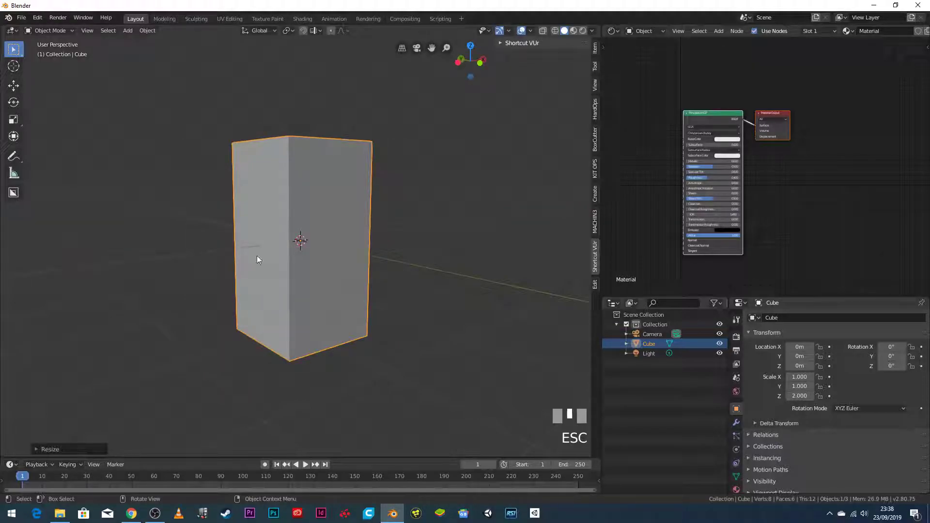
pyautogui.press('s')
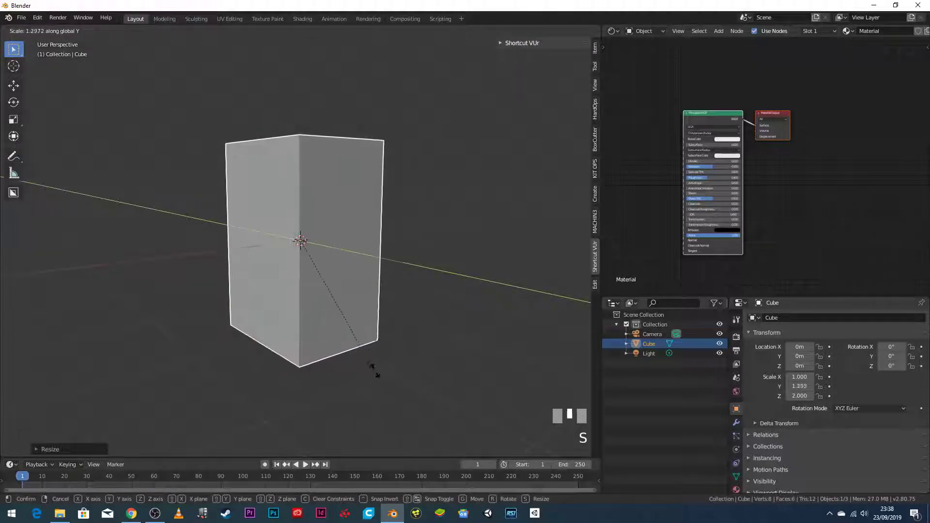
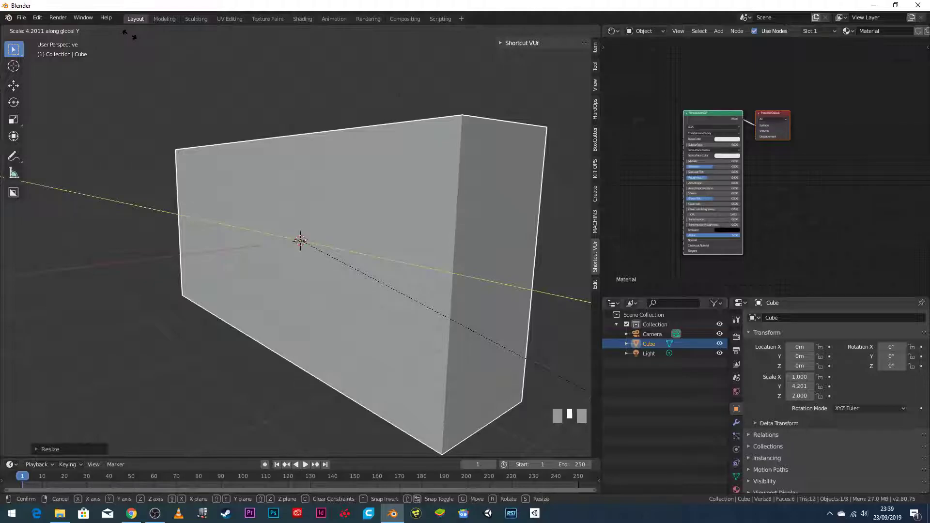
pyautogui.press('Escape')
pyautogui.middleClick(133, 38)
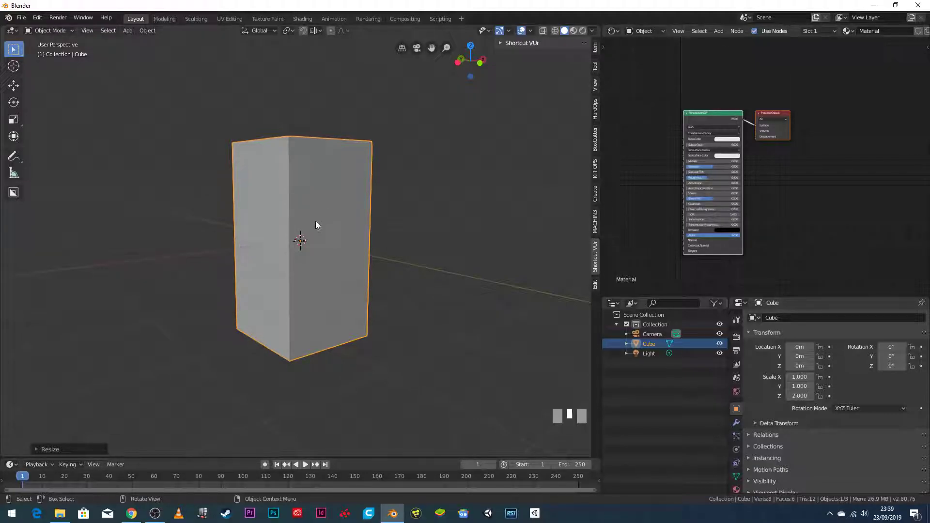
pyautogui.press('KP_1')
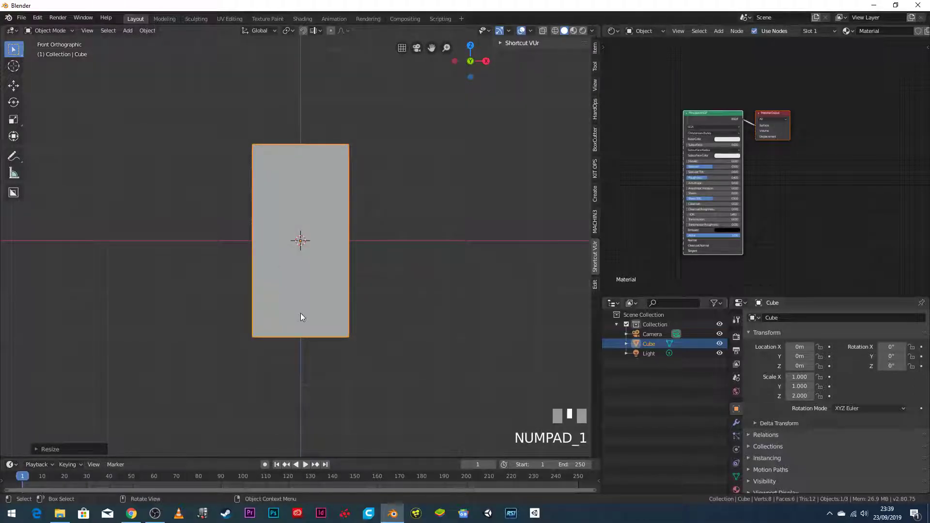
# Move the tall block up 2 m along Z so its bottom rests on the ground line.
pyautogui.moveTo(221, 165); pyautogui.dragTo(274, 333)
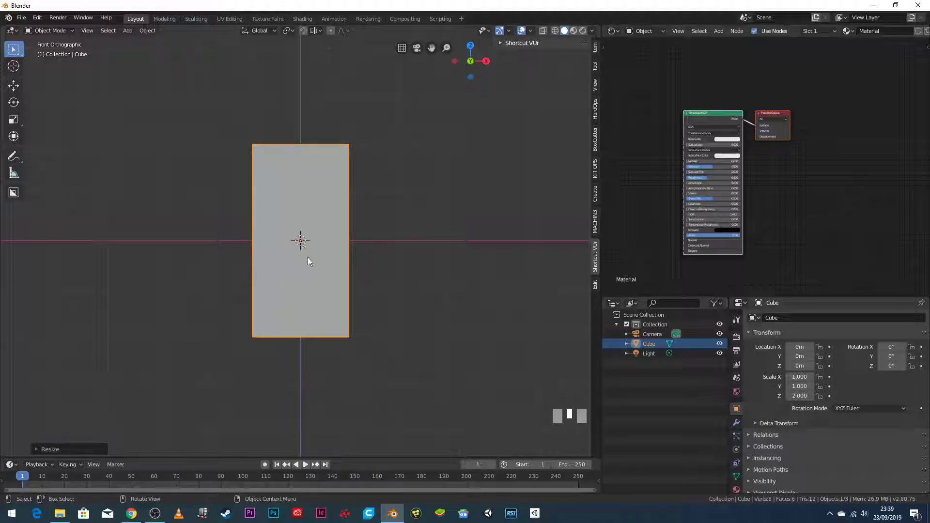
pyautogui.press('g')
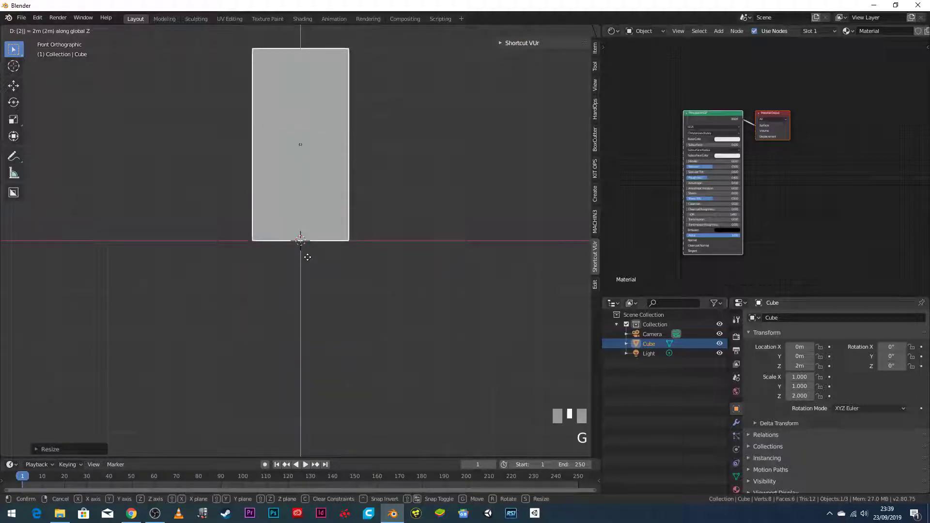
pyautogui.press('Return')
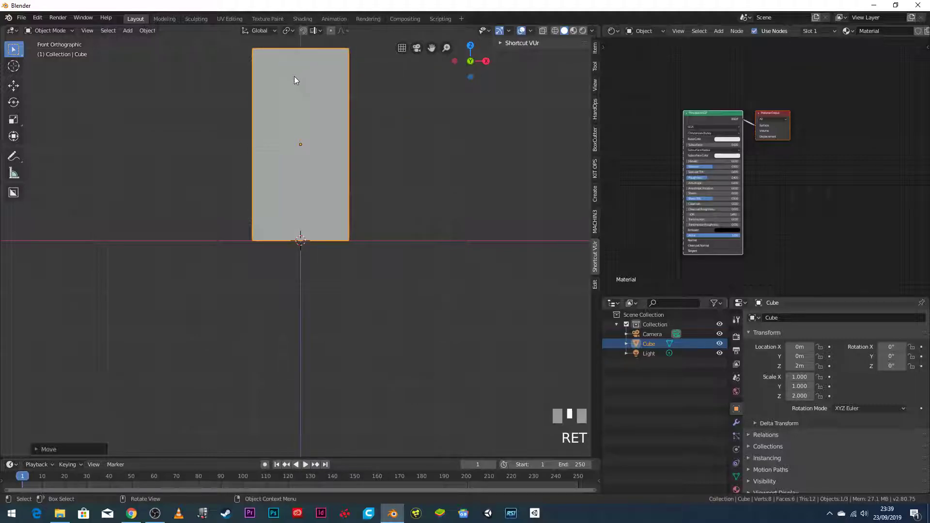
pyautogui.moveTo(324, 233); pyautogui.dragTo(307, 177)
pyautogui.scroll(-3)
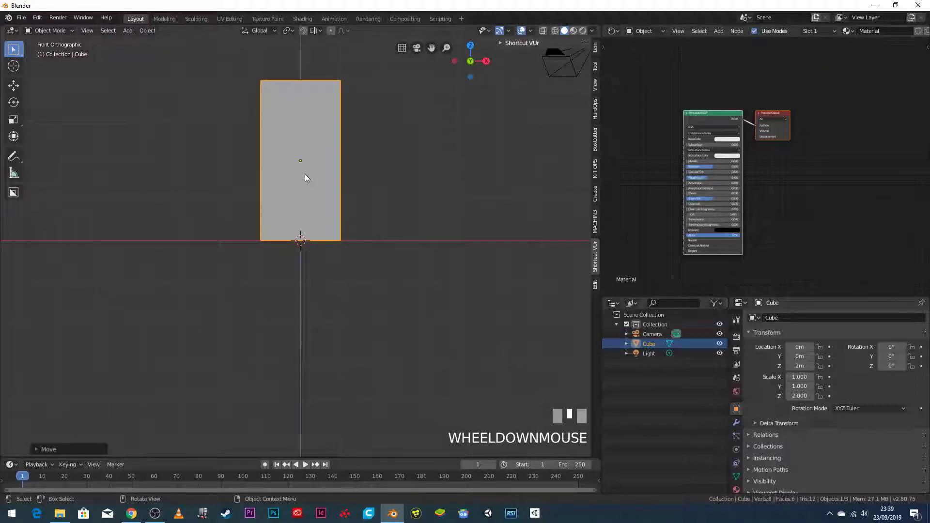
pyautogui.moveTo(307, 176); pyautogui.dragTo(351, 174)
# Apply the block's scale and location so its transforms read defaults.
pyautogui.press('ctrl+a')
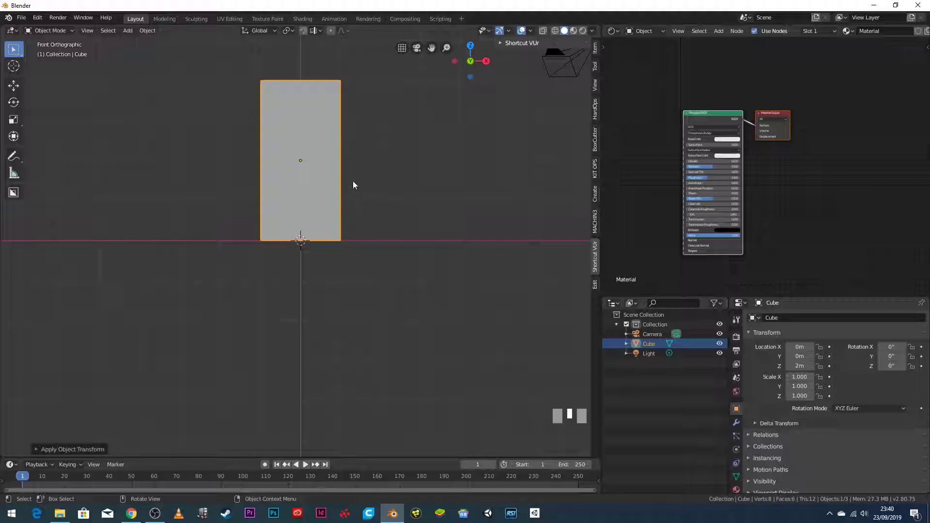
pyautogui.press('ctrl+a')
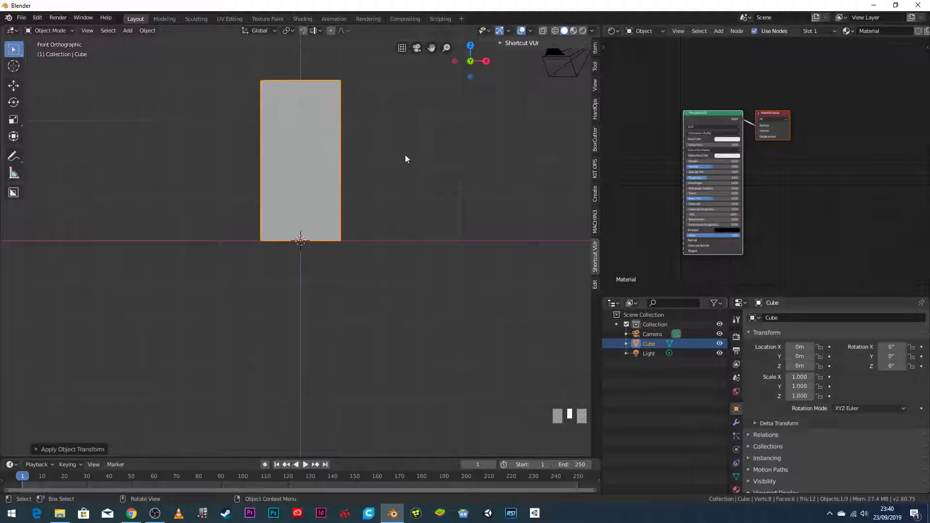
# Rename the block to 'arm' in the Outliner.
pyautogui.moveTo(409, 222); pyautogui.dragTo(654, 347)
pyautogui.click(654, 347)
pyautogui.moveTo(654, 347); pyautogui.dragTo(280, 213)
pyautogui.press('Return')
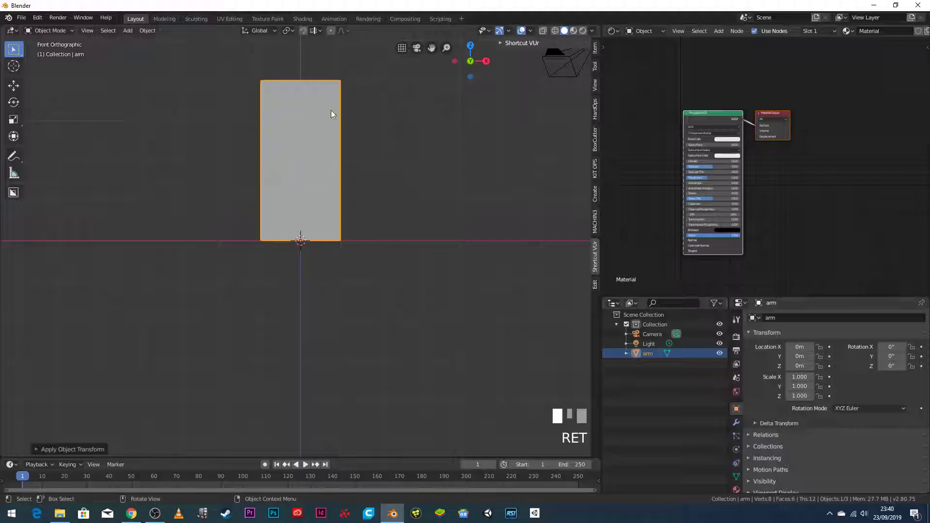
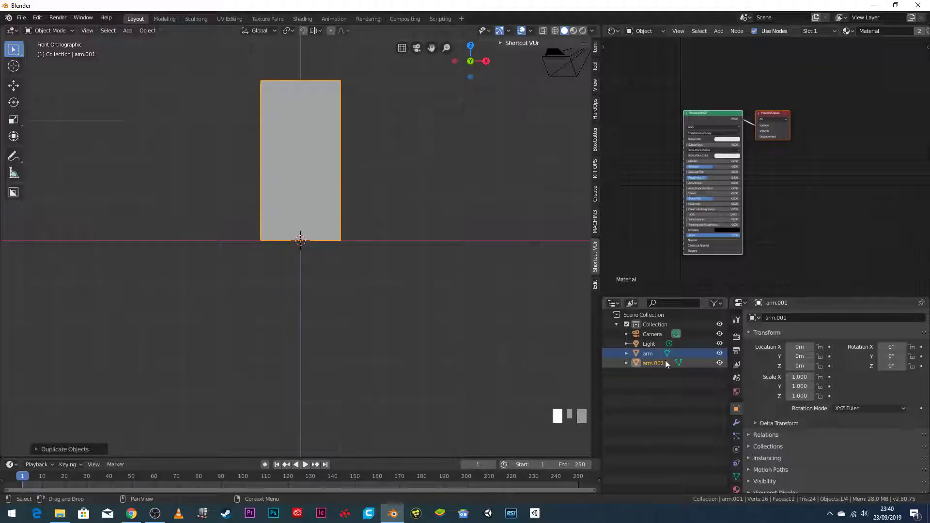
# Move the duplicate block straight down below the arm, then test-rotate it and cancel.
pyautogui.moveTo(662, 364); pyautogui.dragTo(315, 263)
pyautogui.press('g')
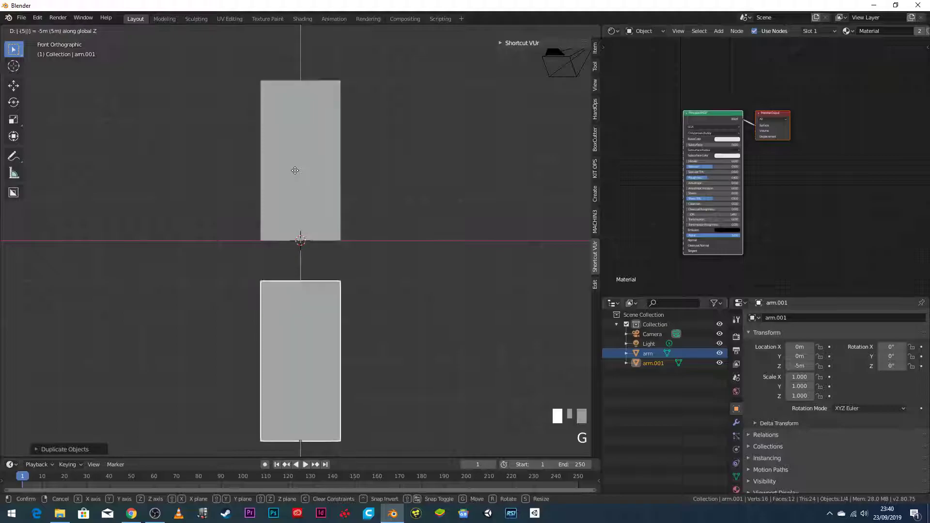
pyautogui.press('Return')
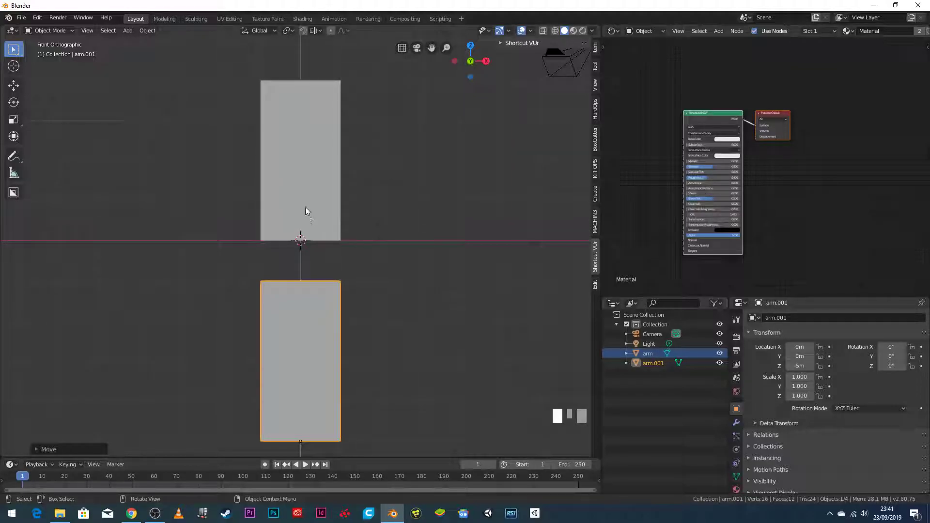
pyautogui.scroll(-3)
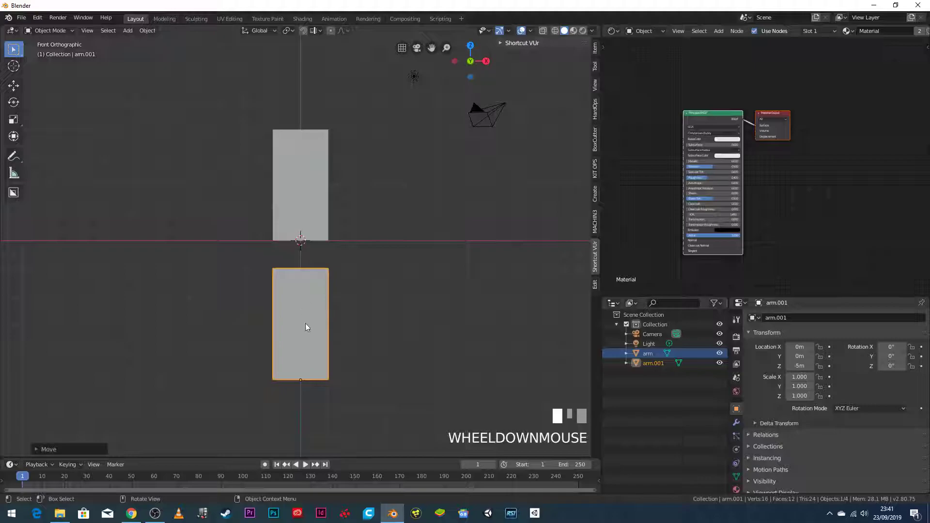
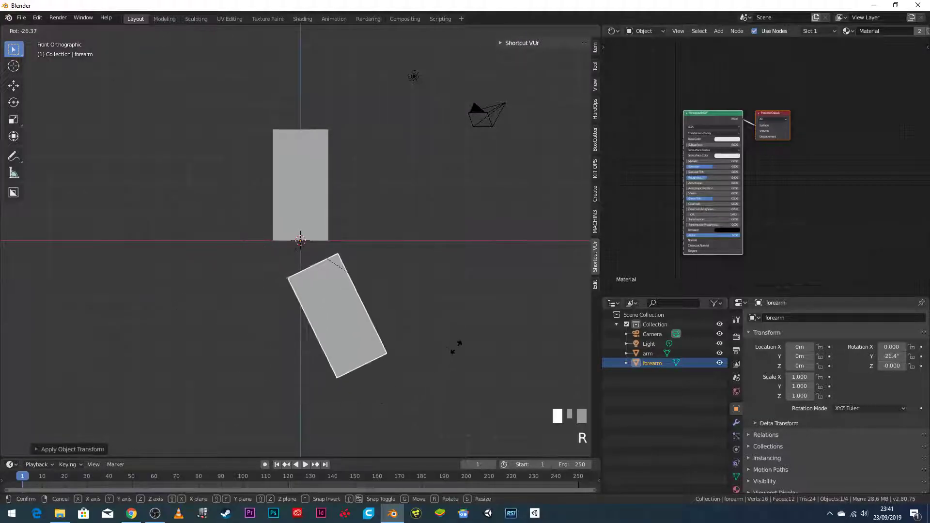
pyautogui.click(386, 338)
pyautogui.rightClick(387, 338)
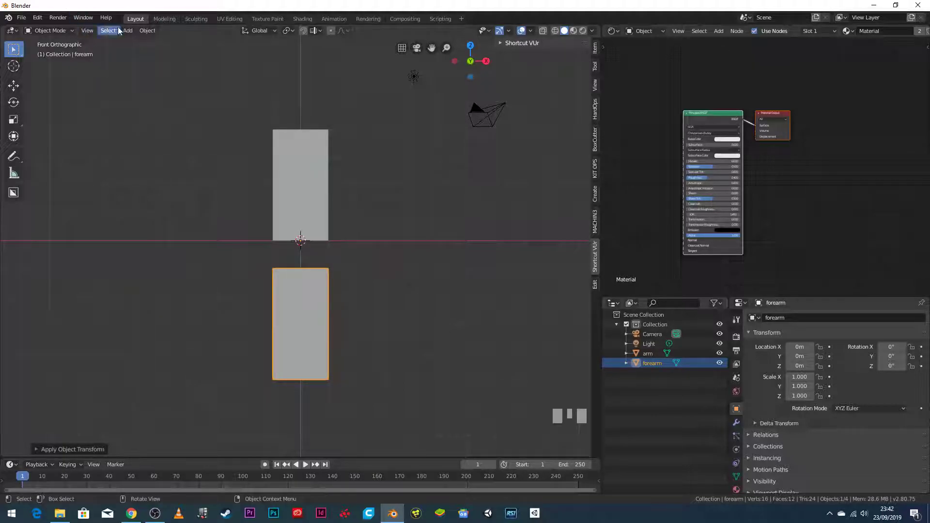
# Add a single-bone armature at the origin and switch to wireframe to see it through the blocks.
pyautogui.moveTo(126, 33); pyautogui.dragTo(237, 251)
pyautogui.press('shift+a')
pyautogui.click(235, 242)
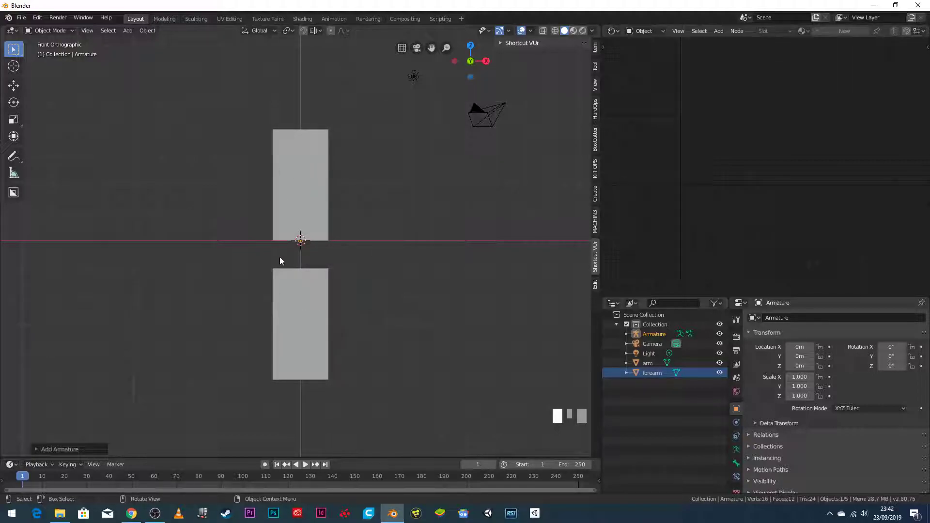
pyautogui.moveTo(292, 215); pyautogui.dragTo(354, 185)
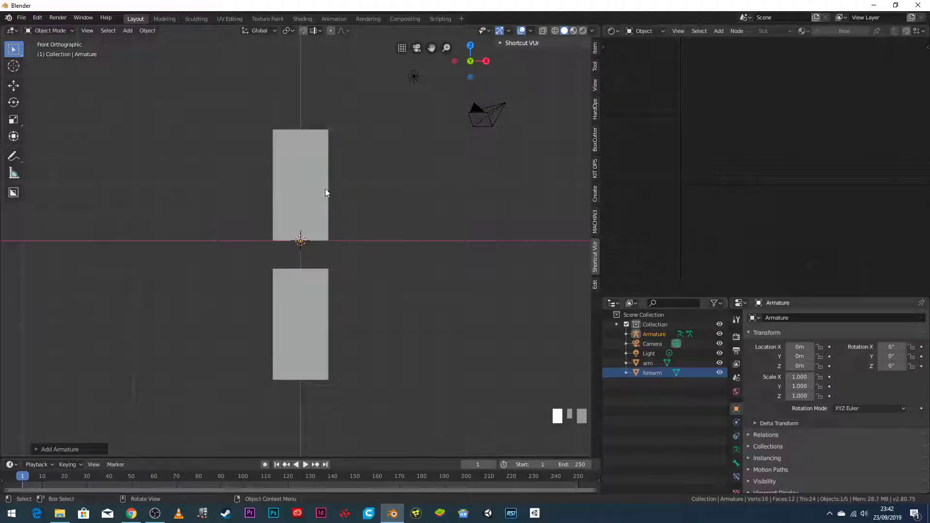
pyautogui.press('z')
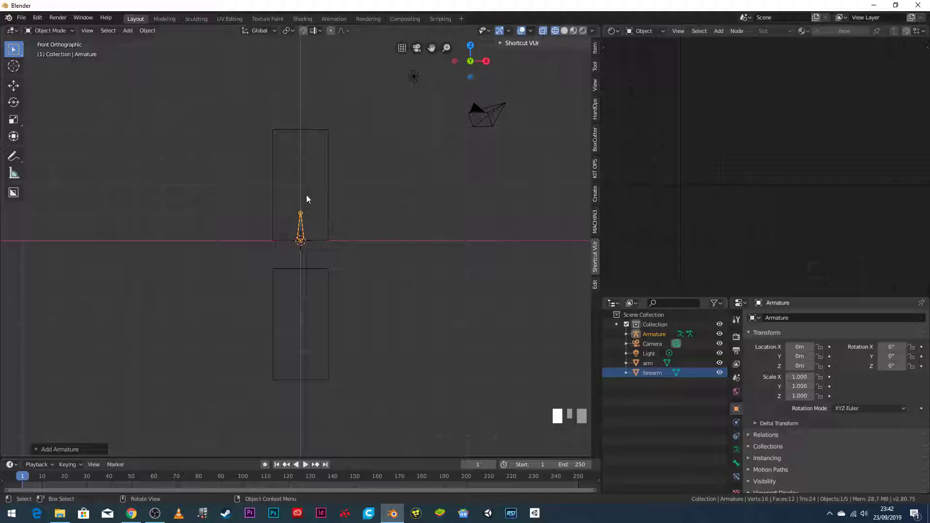
# Return to solid shading and enable In Front in the armature's Viewport Display settings.
pyautogui.press('z')
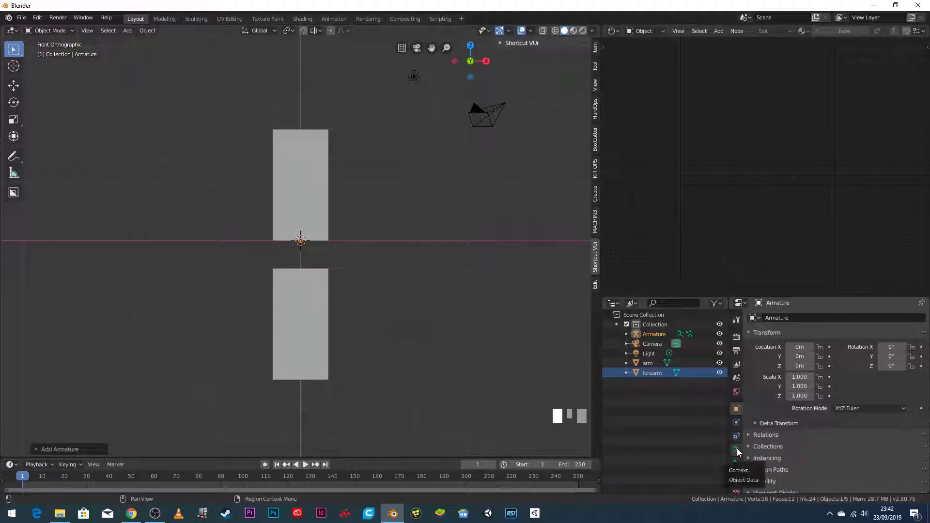
pyautogui.click(737, 451)
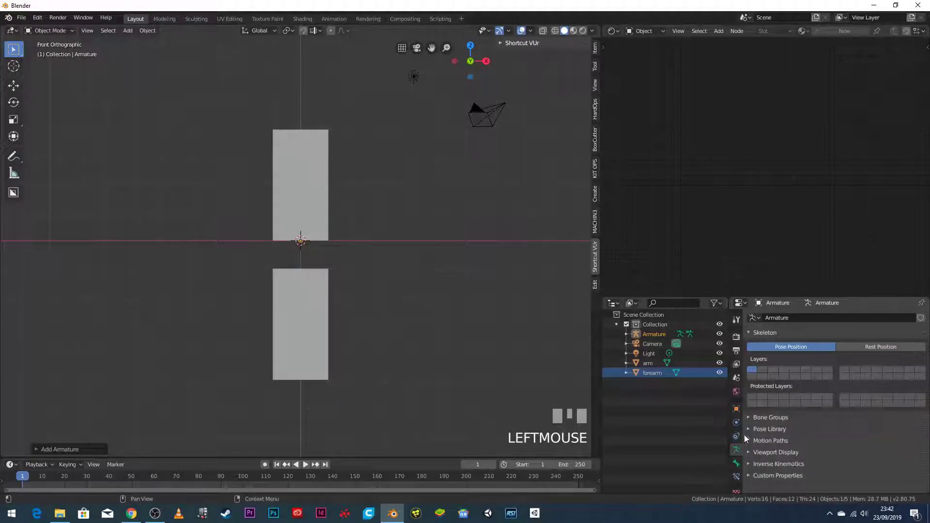
pyautogui.click(748, 451)
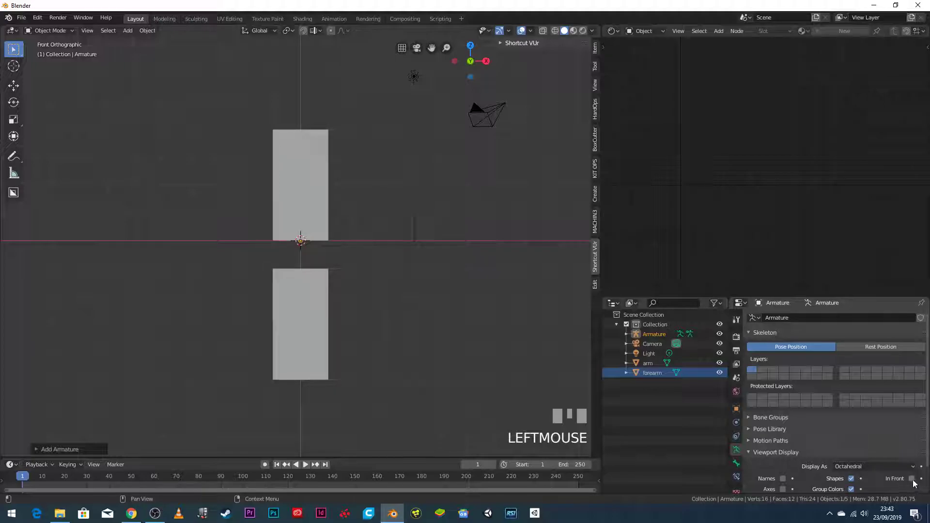
pyautogui.click(917, 484)
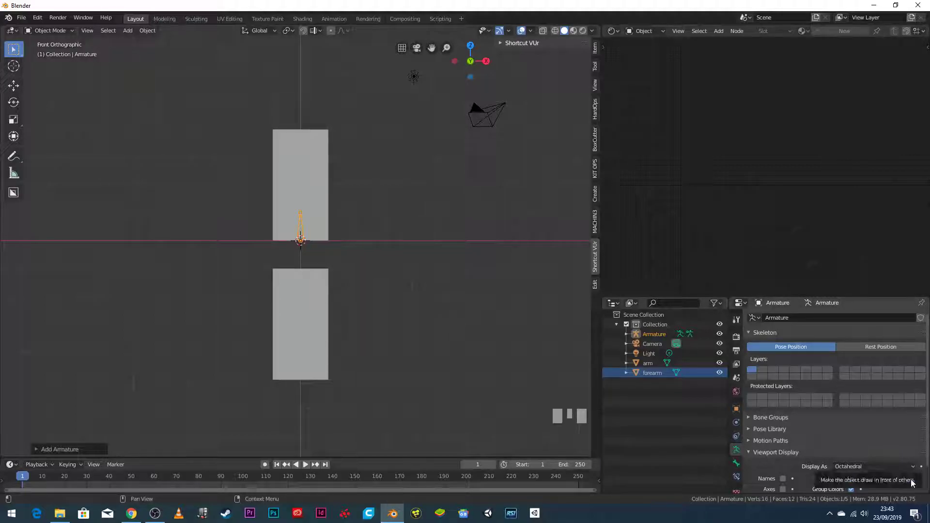
pyautogui.click(914, 483)
pyautogui.click(914, 484)
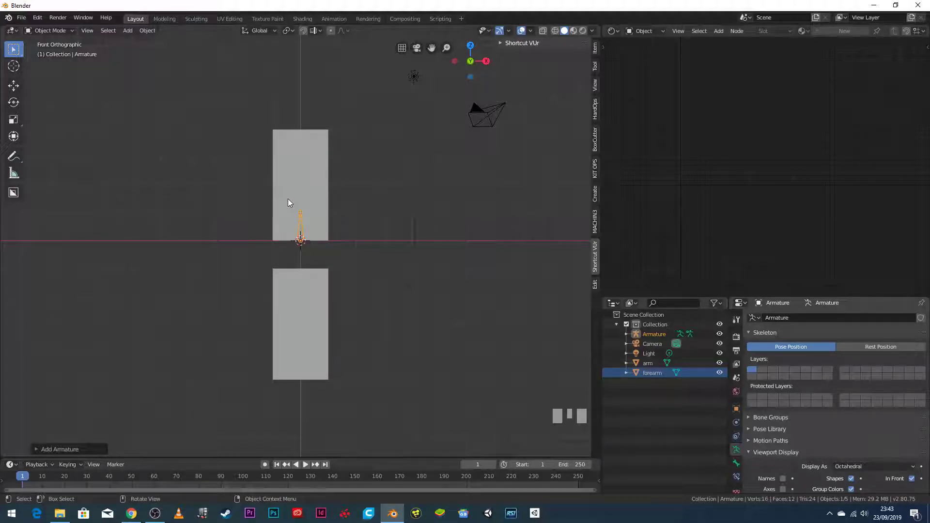
# Rotate the armature 180° so its bone points downward.
pyautogui.scroll(3)
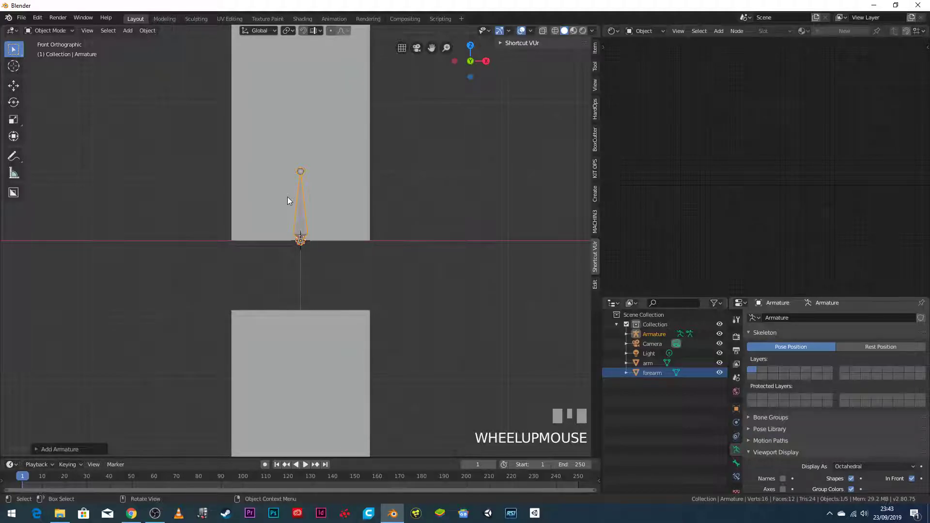
pyautogui.scroll(-3)
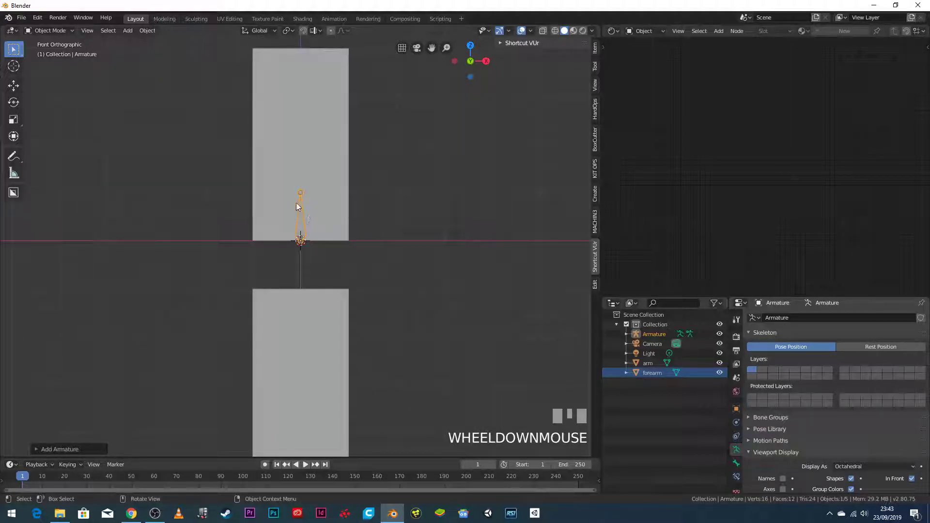
pyautogui.press('r')
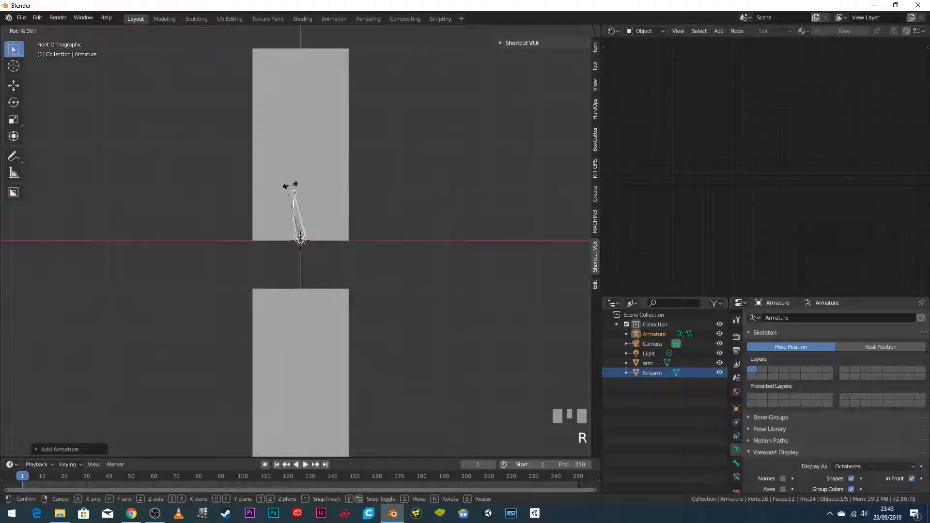
pyautogui.rightClick(292, 205)
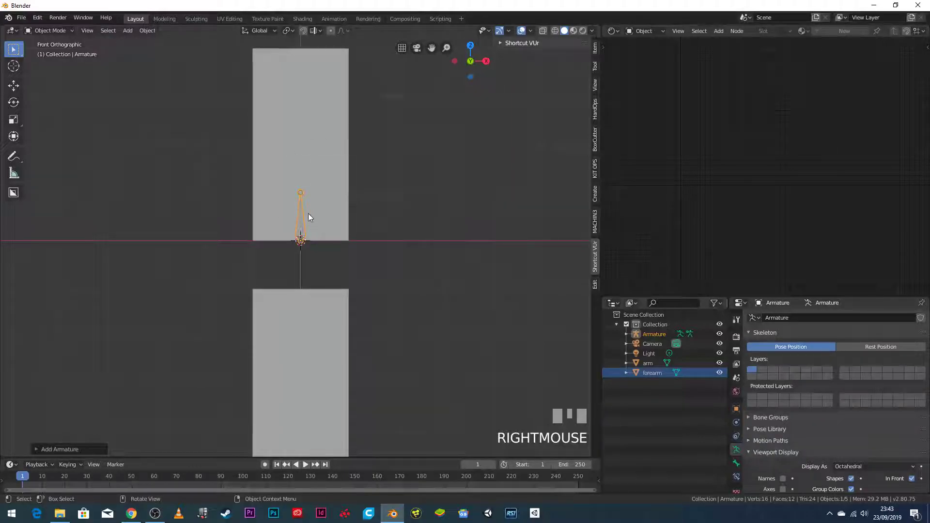
pyautogui.press('r')
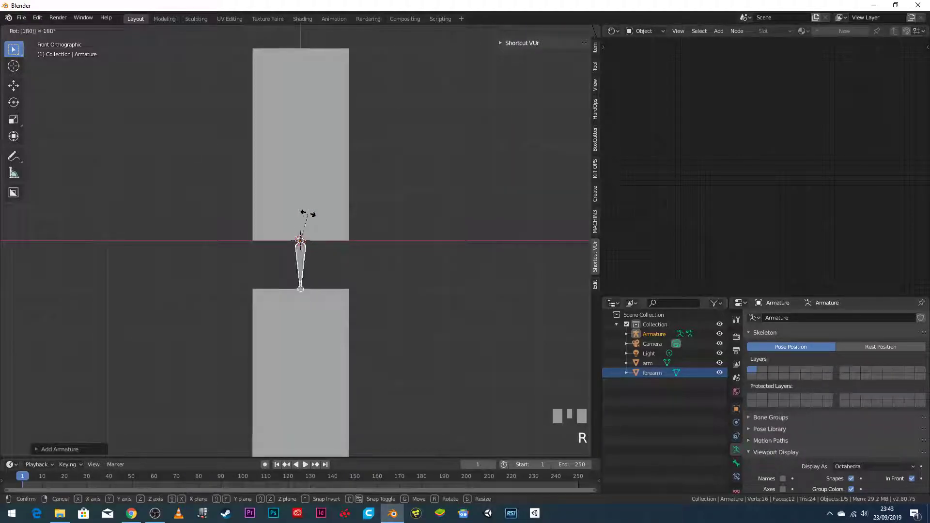
pyautogui.press('Return')
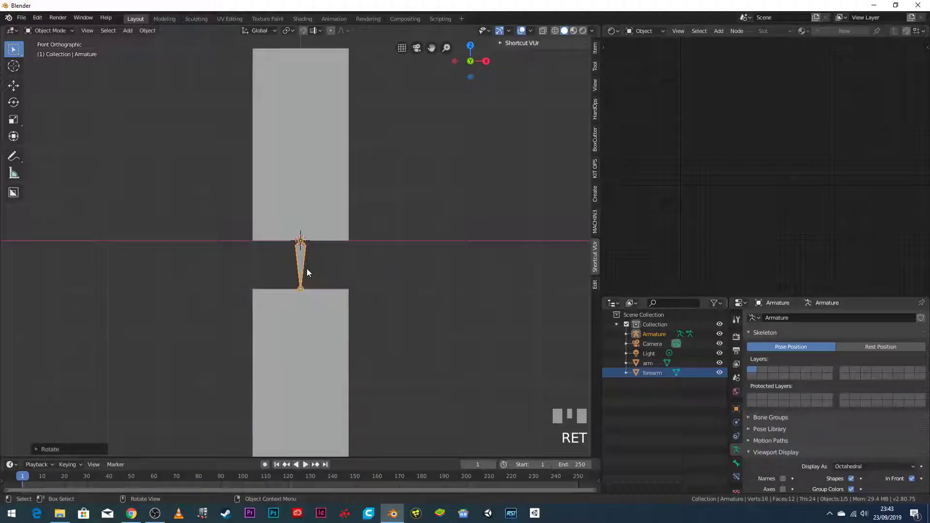
# Move the armature up 4 m along Z so the bone hangs from the arm block's top.
pyautogui.scroll(-3)
pyautogui.press('g')
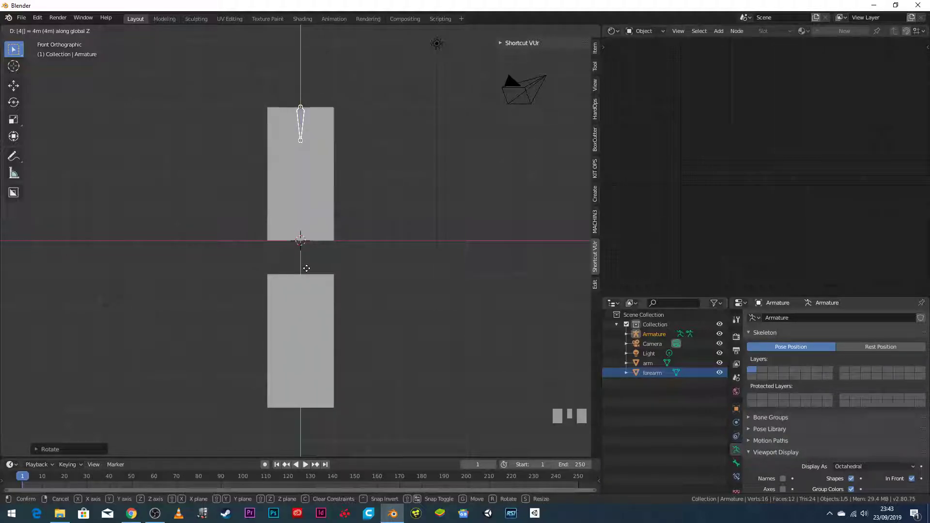
pyautogui.press('Return')
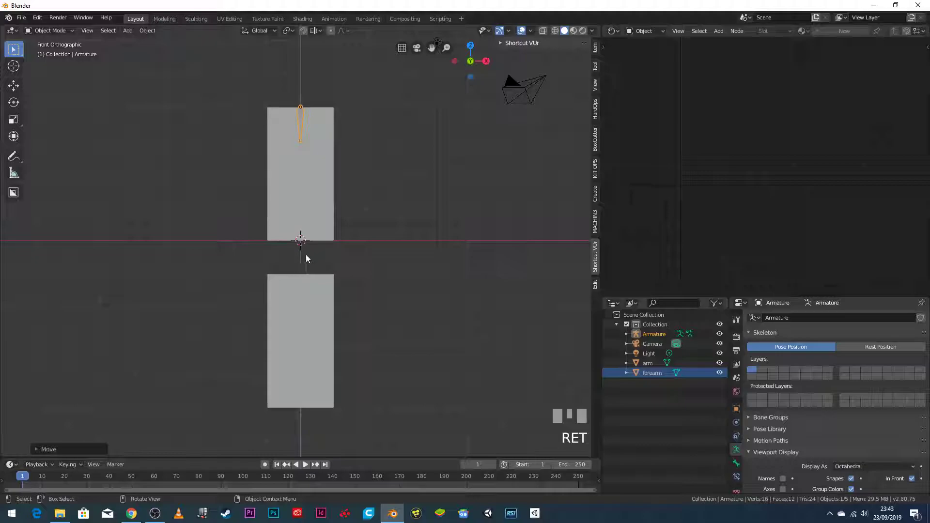
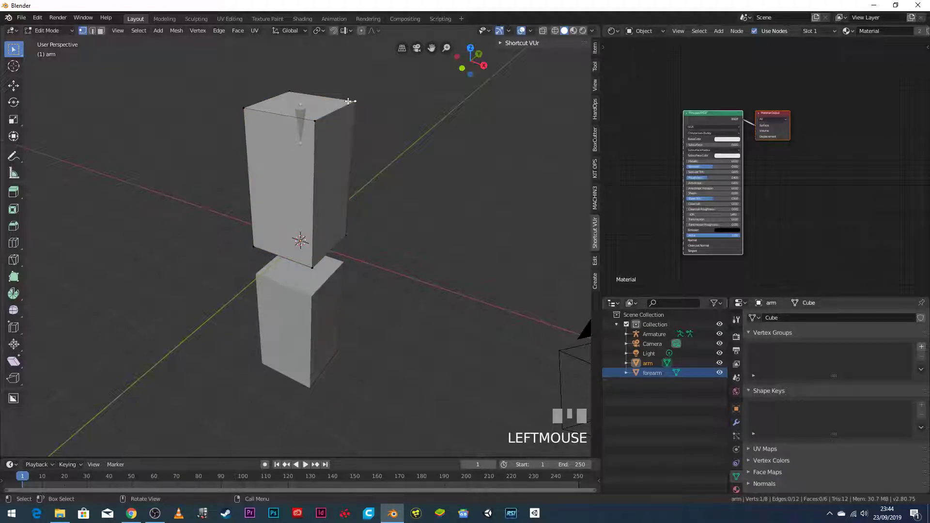
pyautogui.press('g')
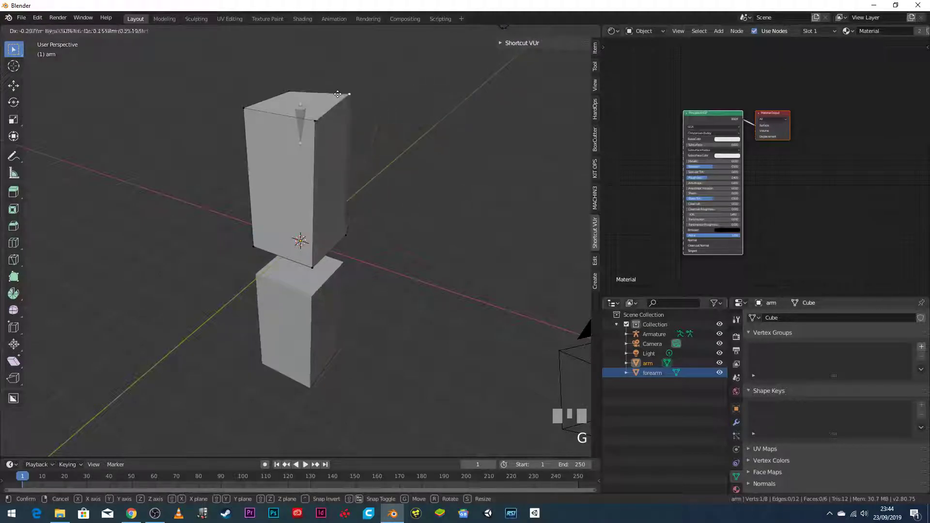
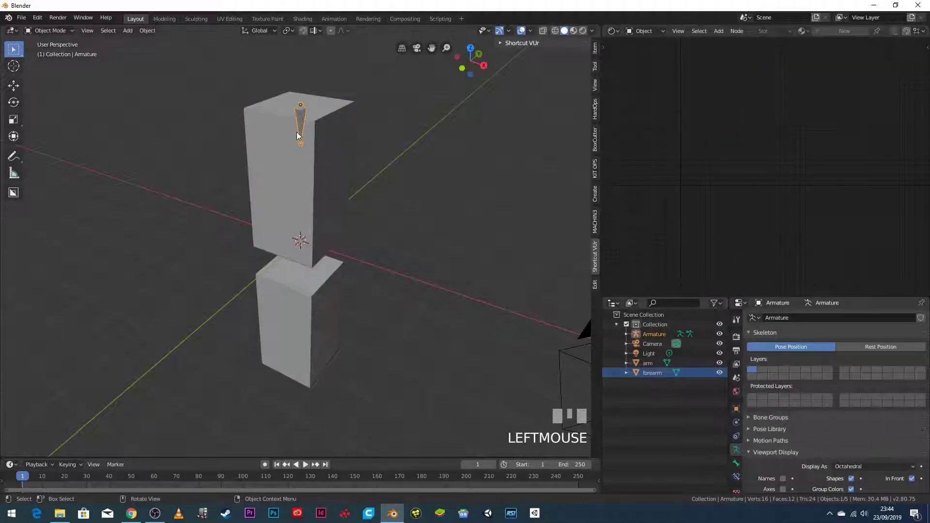
pyautogui.press('KP_1')
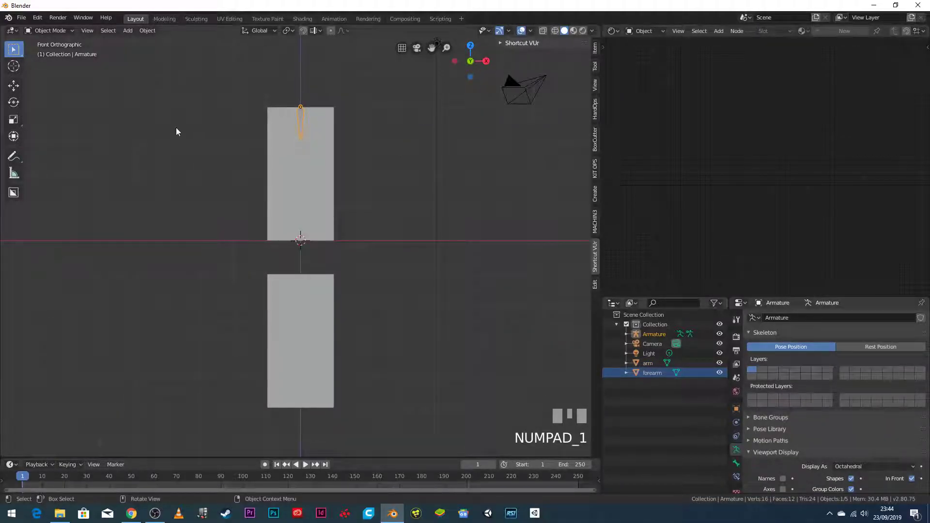
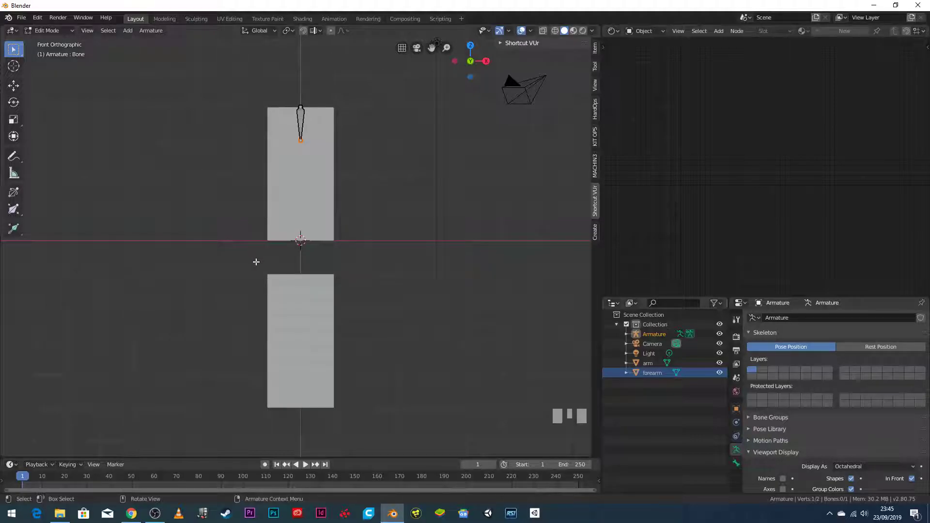
# Move the bone tip down -3.5 along Z so the bone ends at the elbow gap.
pyautogui.press('g')
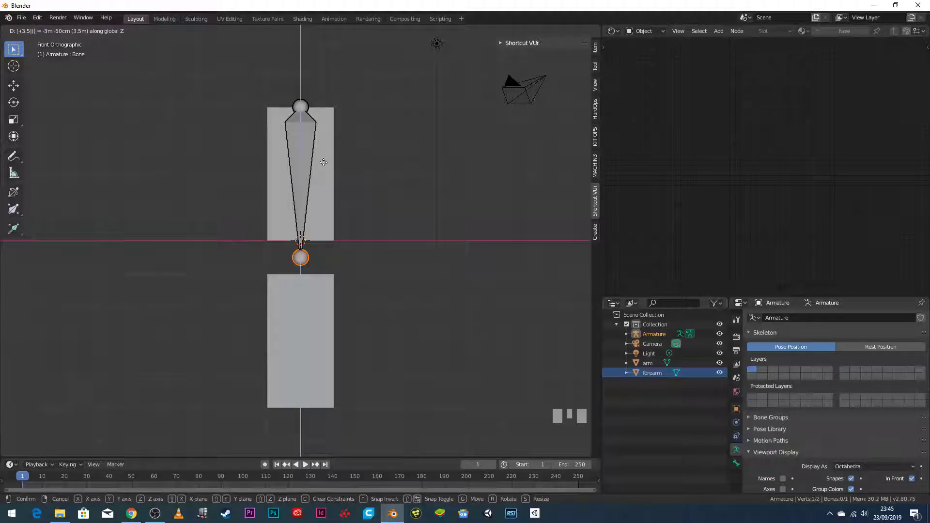
pyautogui.press('Return')
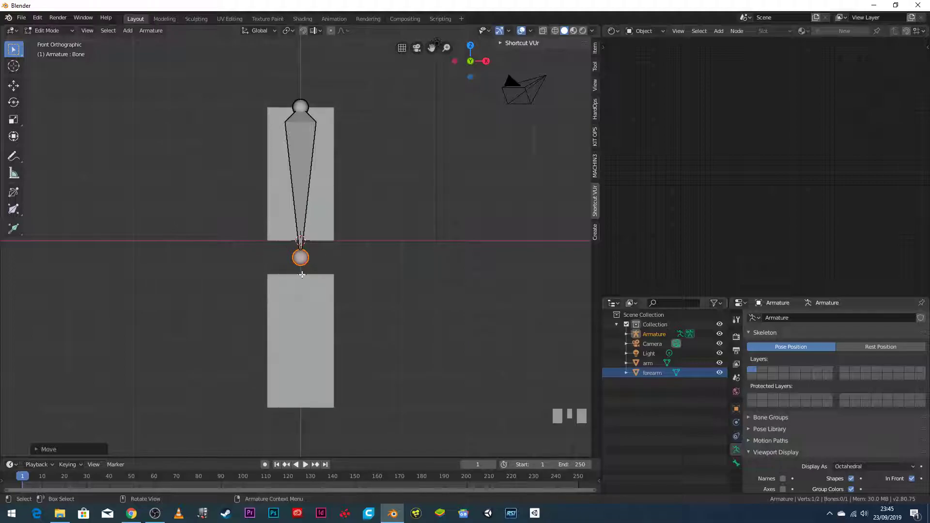
# Extrude a second bone from the elbow tip down along Z through the forearm.
pyautogui.press('e')
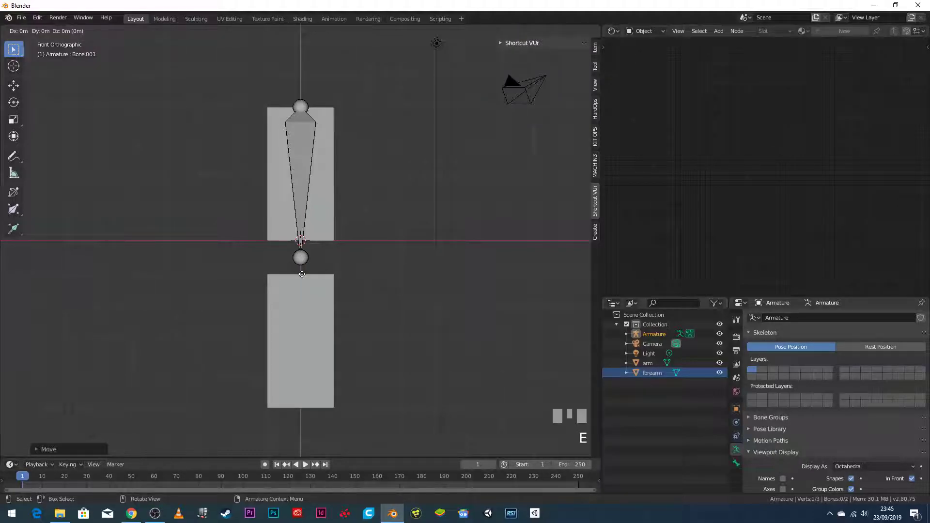
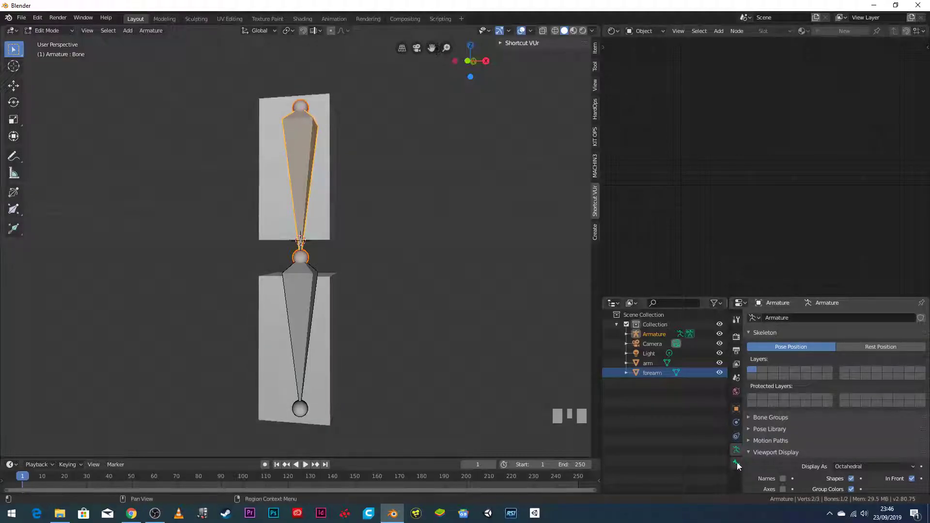
# Return the armature to Object Mode with the whole armature selected.
pyautogui.click(737, 466)
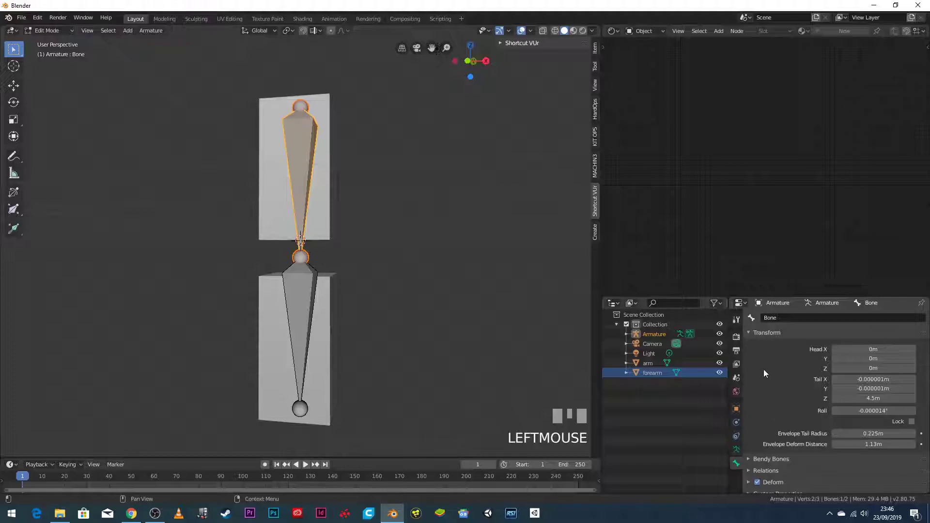
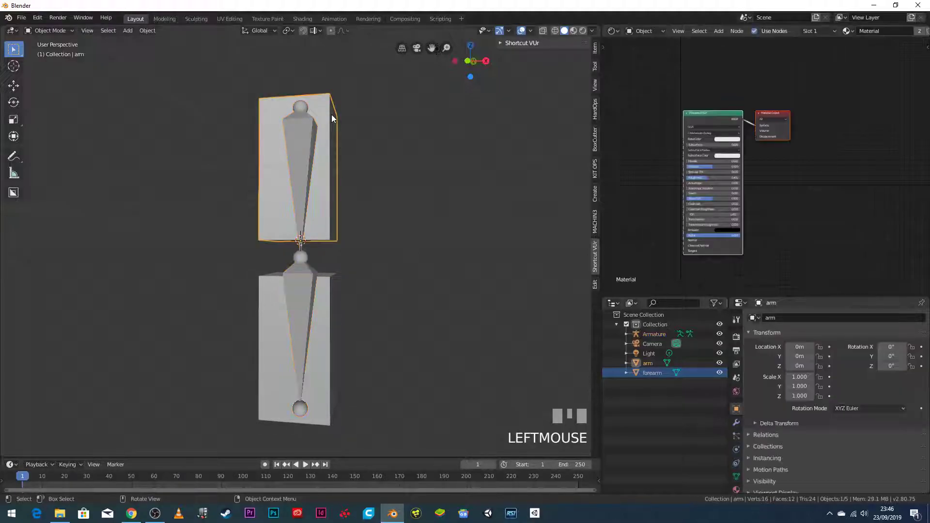
# Select the upper arm block plus the armature and parent it with Ctrl+P > Bone.
pyautogui.click(306, 119)
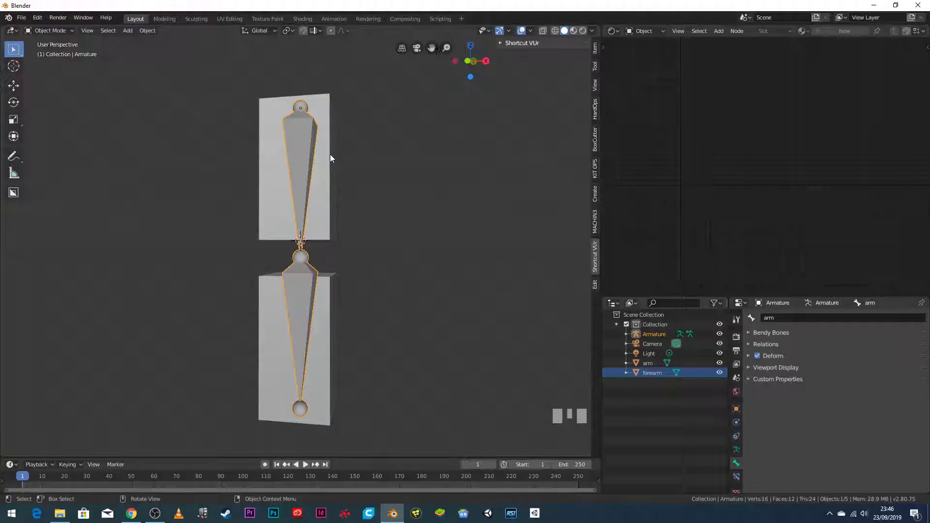
pyautogui.click(326, 139)
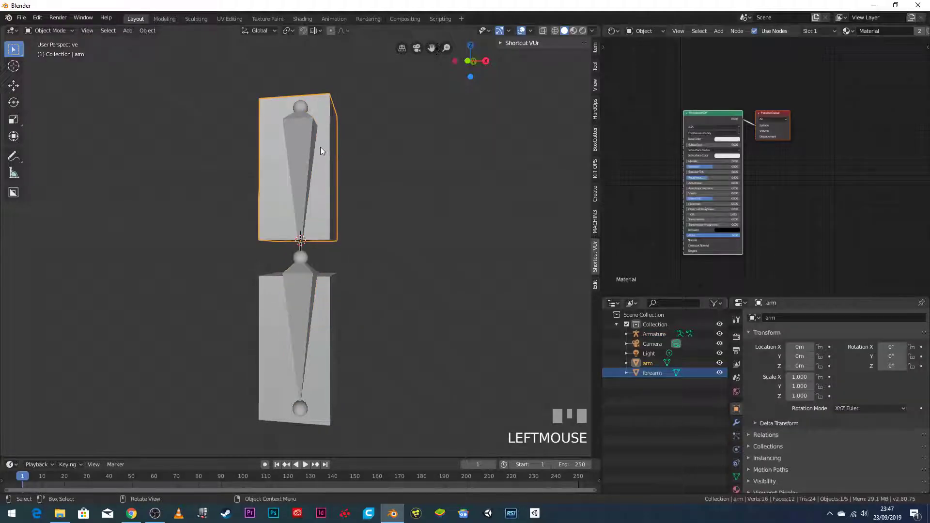
pyautogui.click(302, 149)
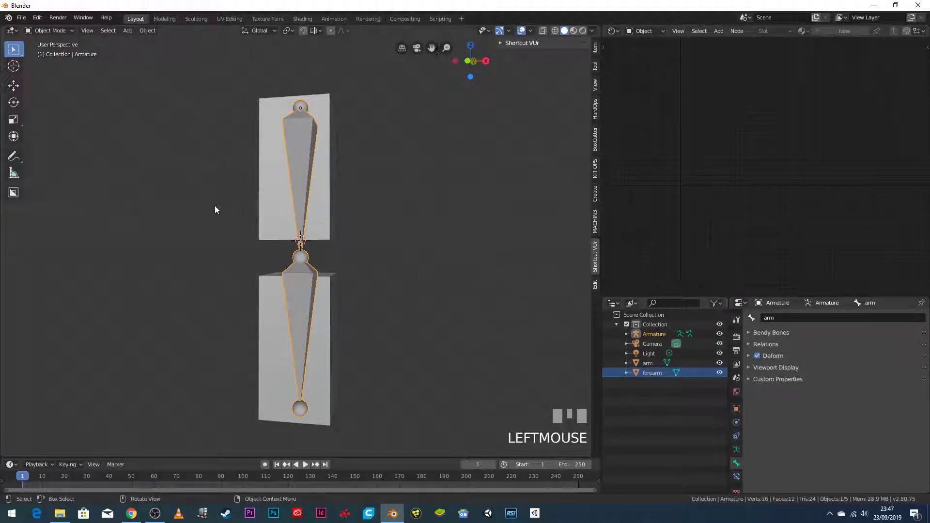
pyautogui.click(331, 188)
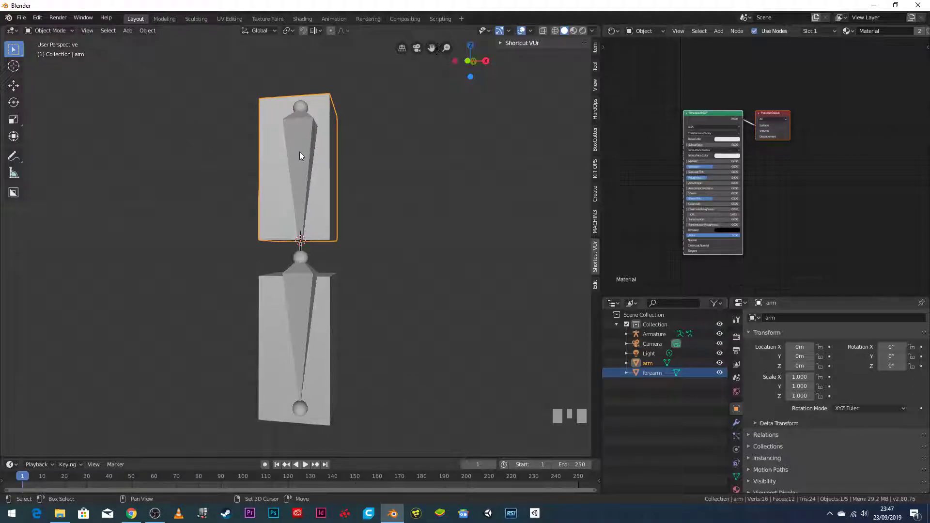
pyautogui.click(302, 155)
pyautogui.moveTo(302, 154); pyautogui.dragTo(388, 185)
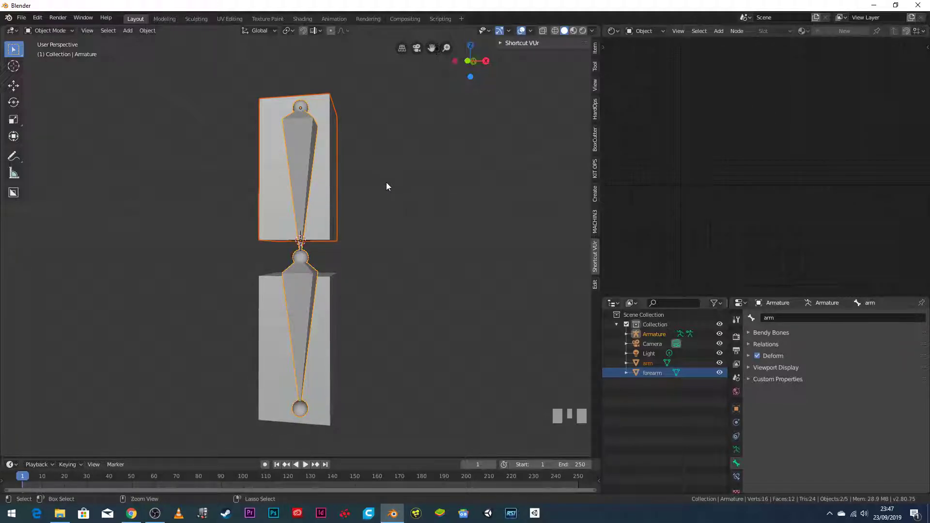
pyautogui.press('ctrl+p')
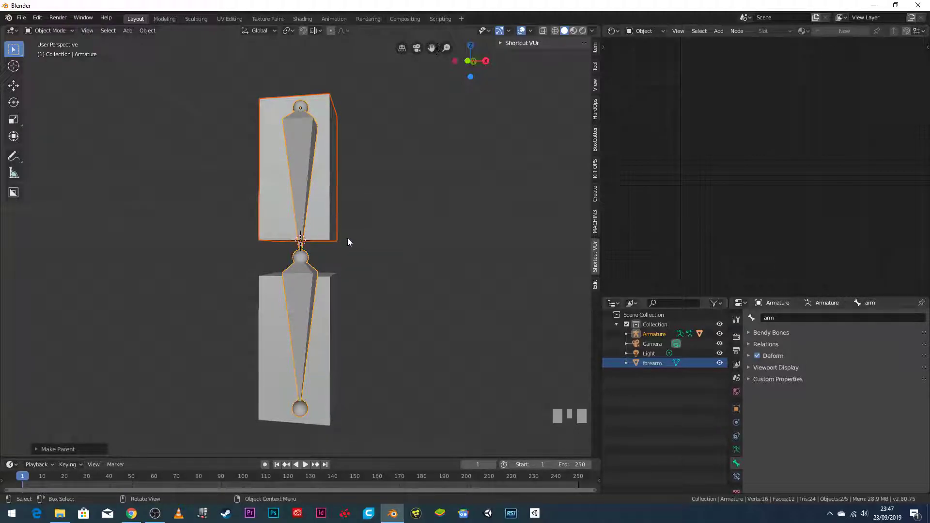
# Select the forearm block plus the armature and parent it with Ctrl+P > Bone.
pyautogui.click(328, 334)
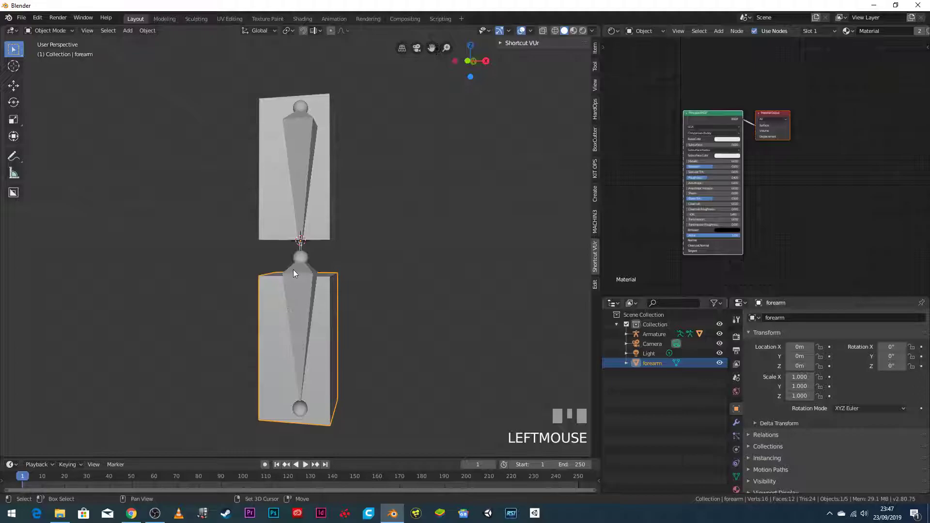
pyautogui.click(302, 274)
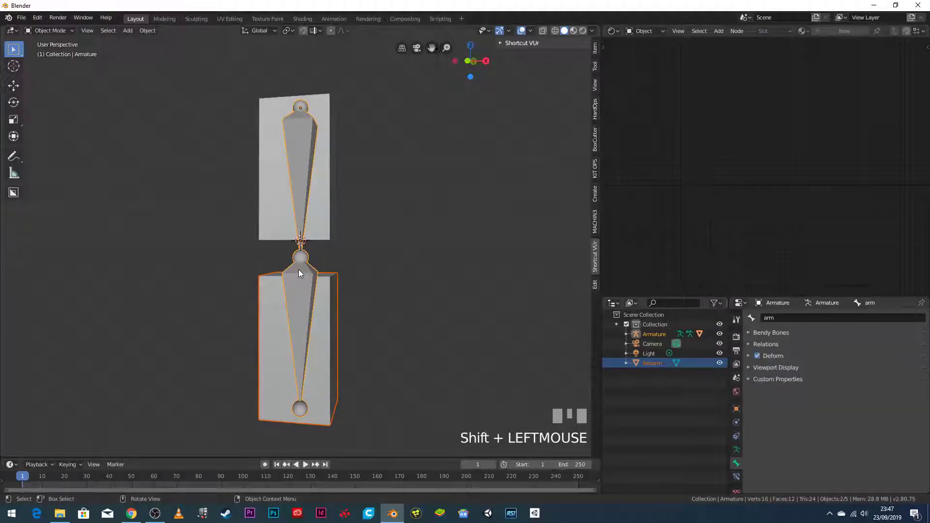
pyautogui.rightClick(302, 273)
pyautogui.click(302, 274)
pyautogui.press('ctrl+p')
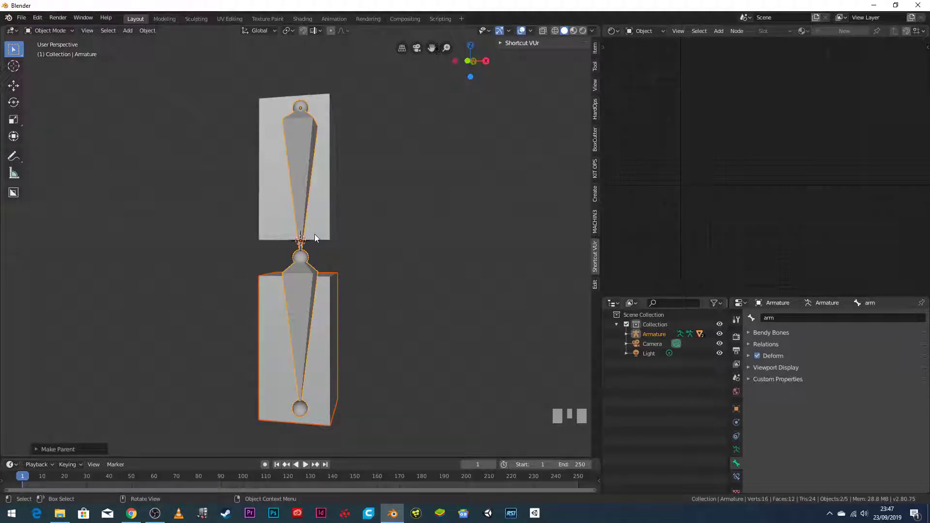
# Inspect the Relations panel of the arm and forearm blocks, both showing parent bone "arm".
pyautogui.click(325, 180)
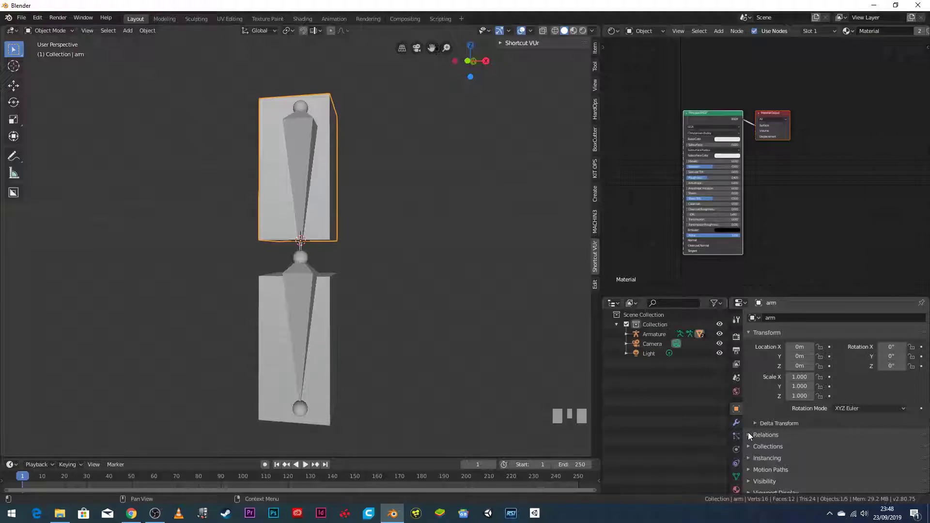
pyautogui.click(750, 437)
pyautogui.scroll(-3)
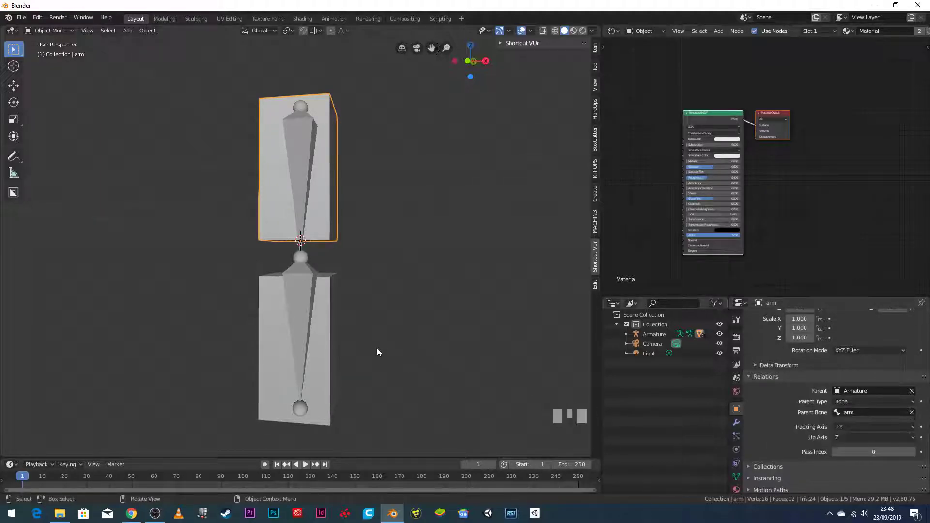
pyautogui.click(334, 323)
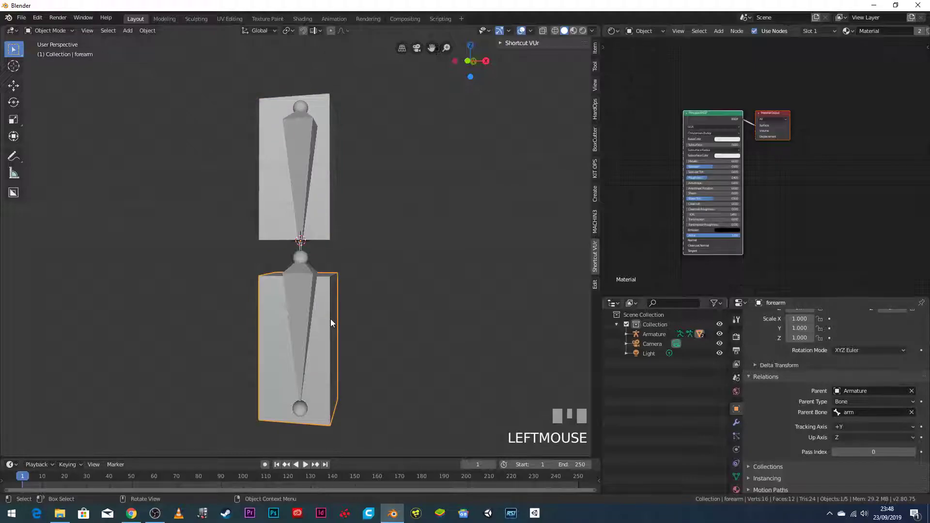
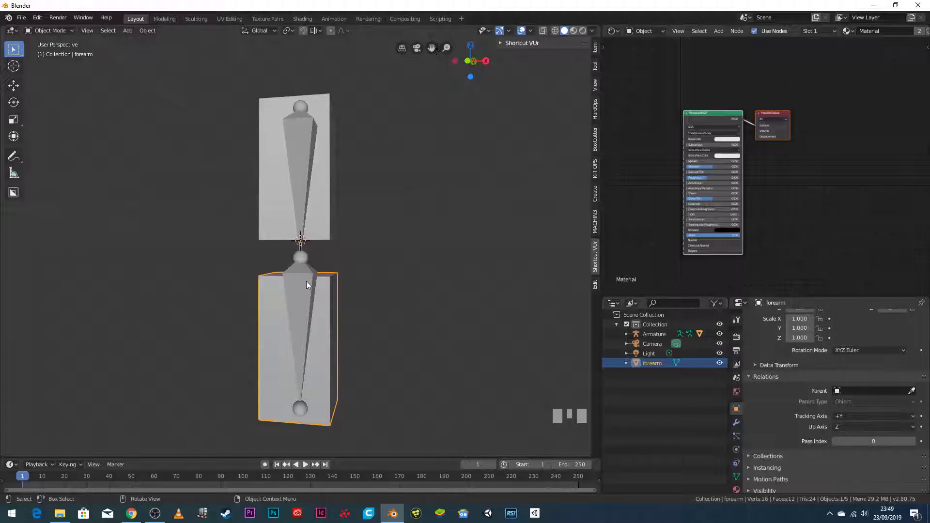
# Make the "forearm" bone active and re-parent the forearm block to it with Ctrl+P > Bone.
pyautogui.click(302, 205)
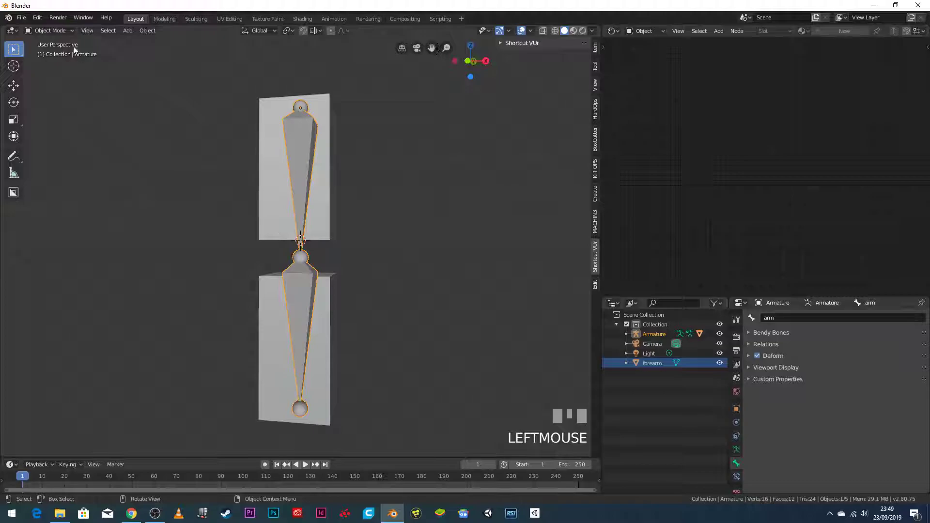
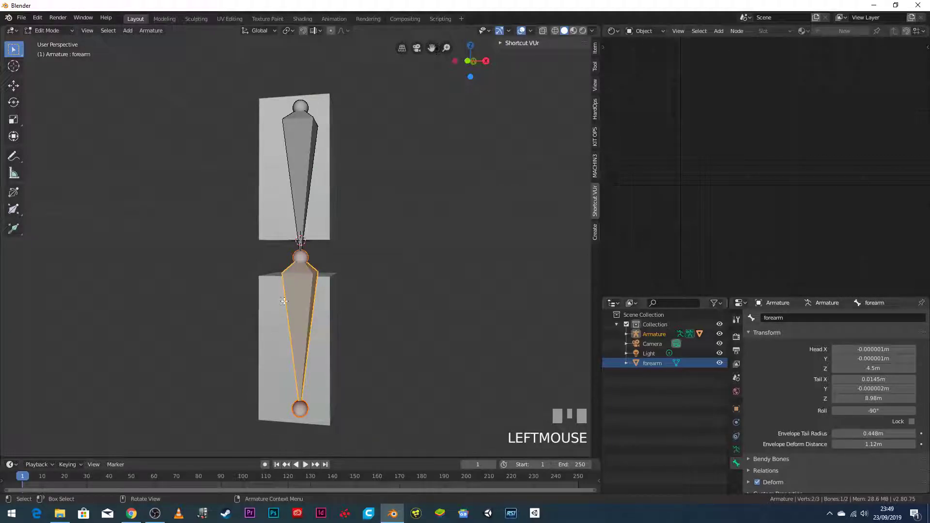
pyautogui.moveTo(58, 38); pyautogui.dragTo(274, 300)
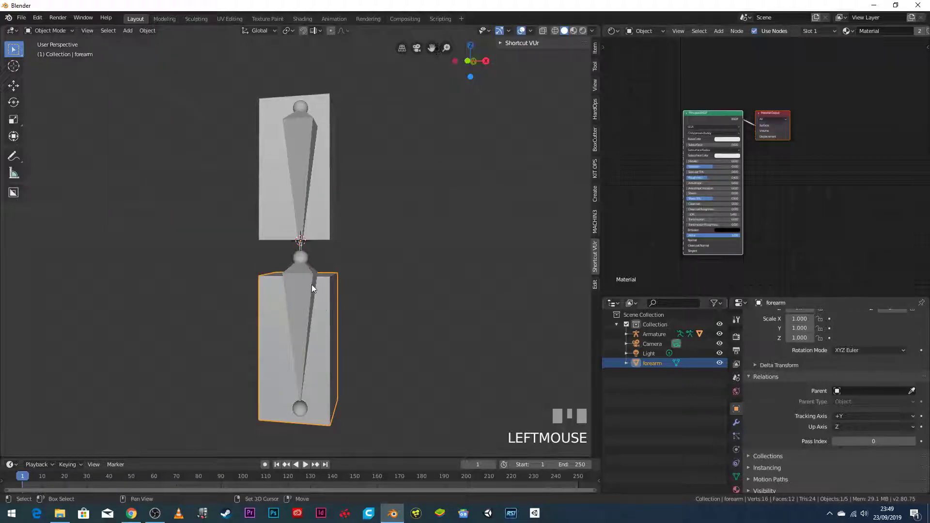
pyautogui.click(297, 286)
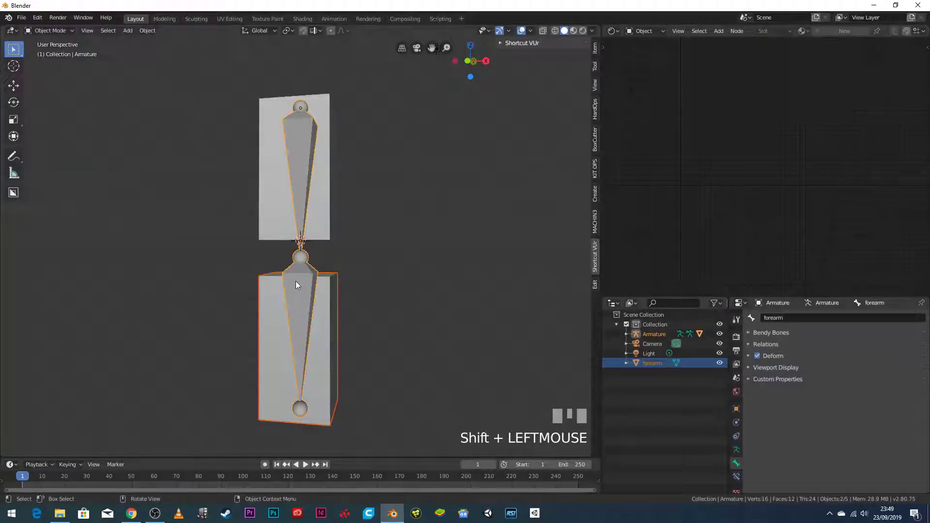
pyautogui.press('ctrl+p')
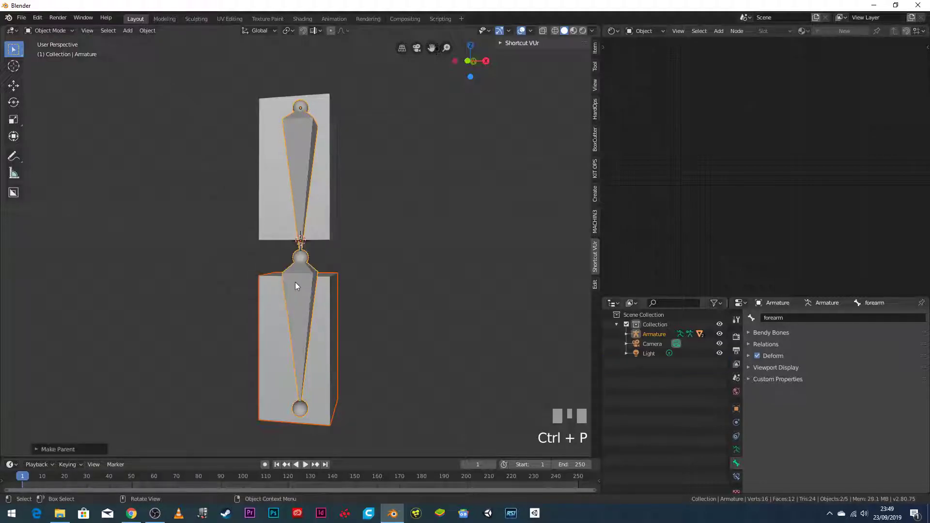
# Confirm arm follows bone "arm" and forearm follows "forearm", then view the rig in Front Orthographic.
pyautogui.click(324, 299)
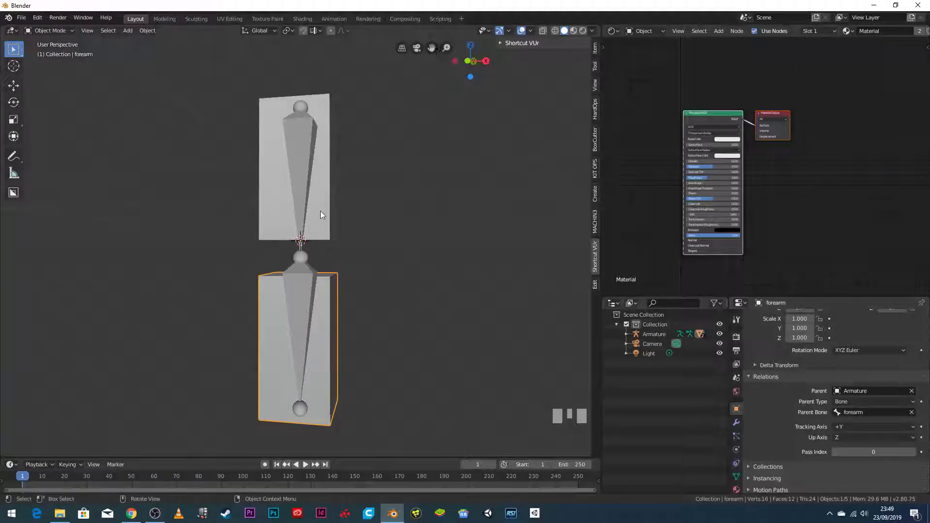
pyautogui.click(322, 205)
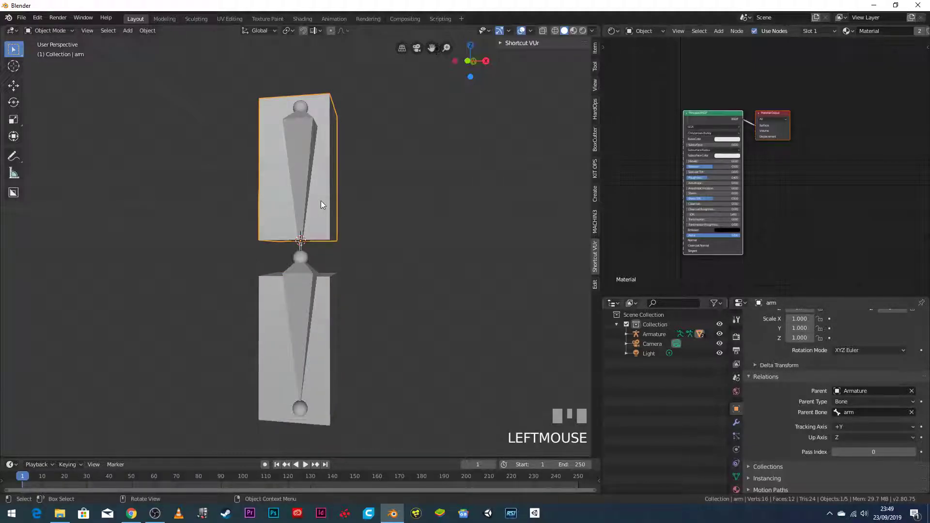
pyautogui.click(323, 326)
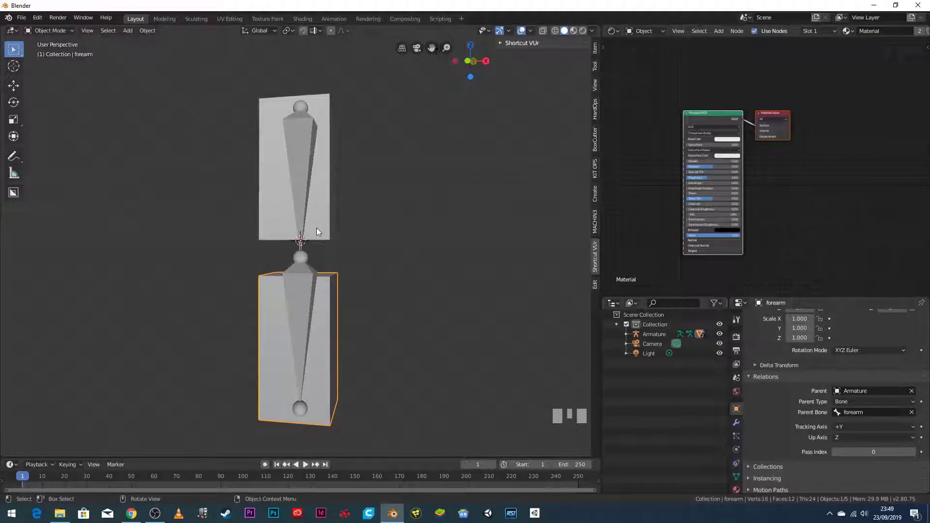
pyautogui.press('KP_1')
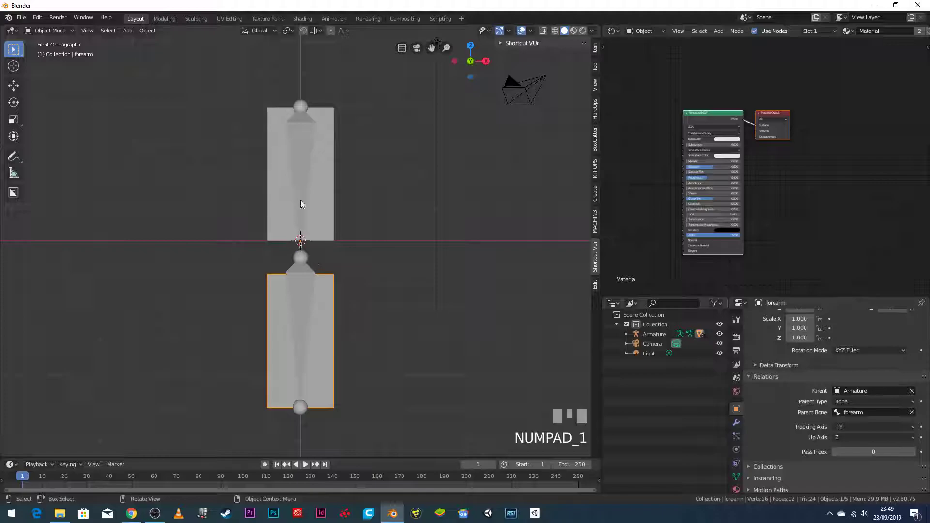
# In Pose Mode bend the forearm bone and rotate the arm bone, the blocks following.
pyautogui.click(295, 137)
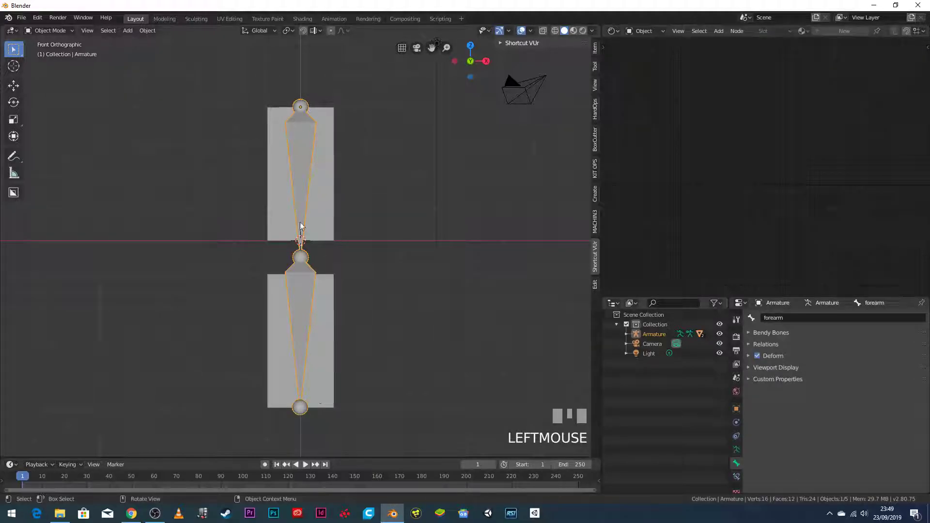
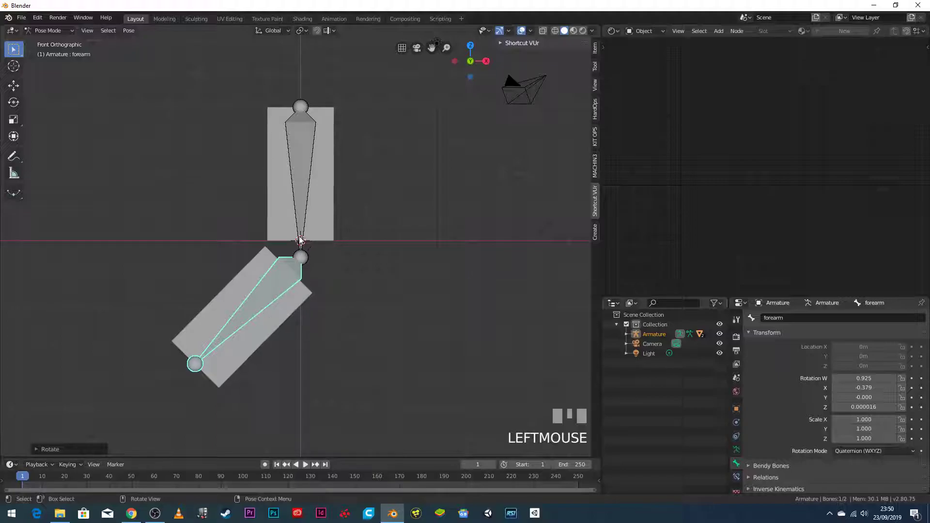
pyautogui.click(297, 151)
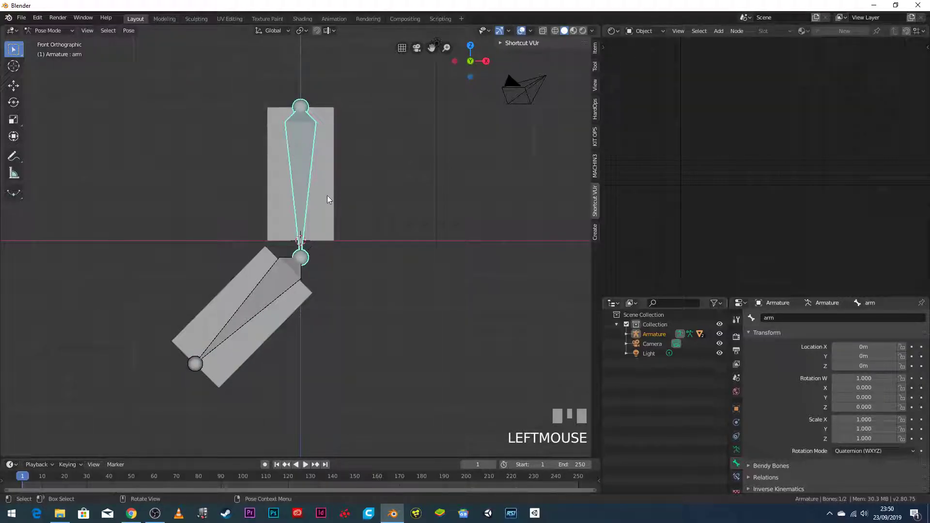
pyautogui.press('r')
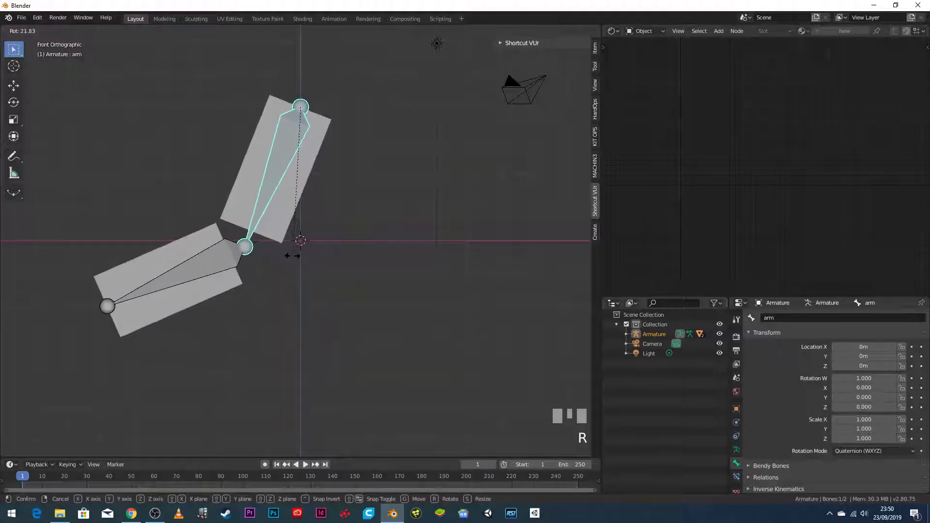
pyautogui.click(295, 261)
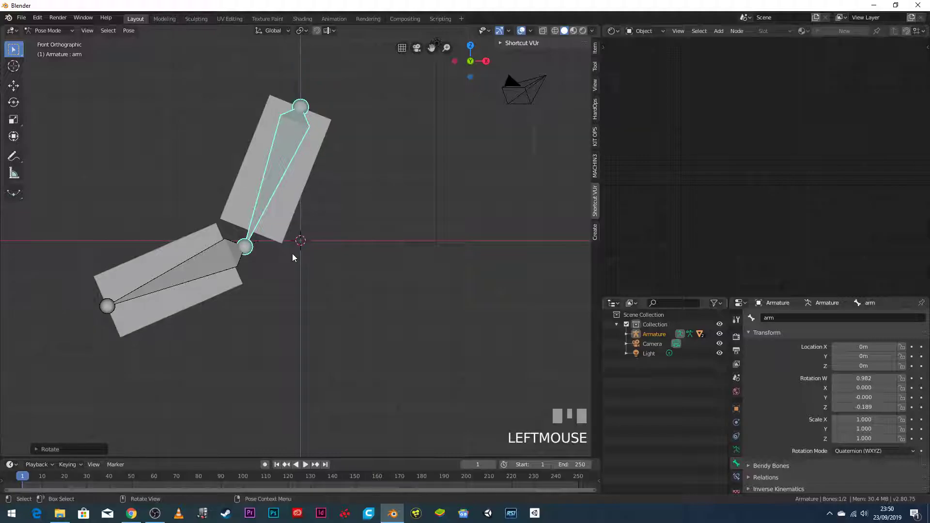